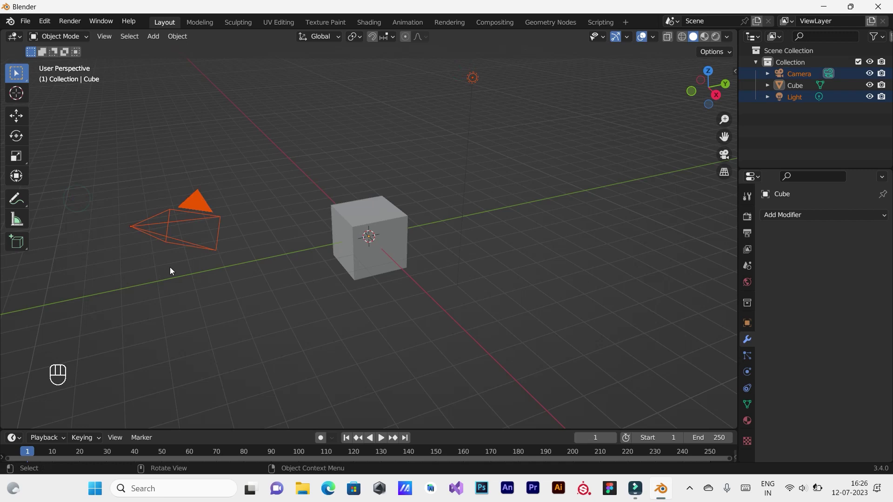
- Delete the camera and light, leaving only the cube selected for a new modifier
key(Delete)
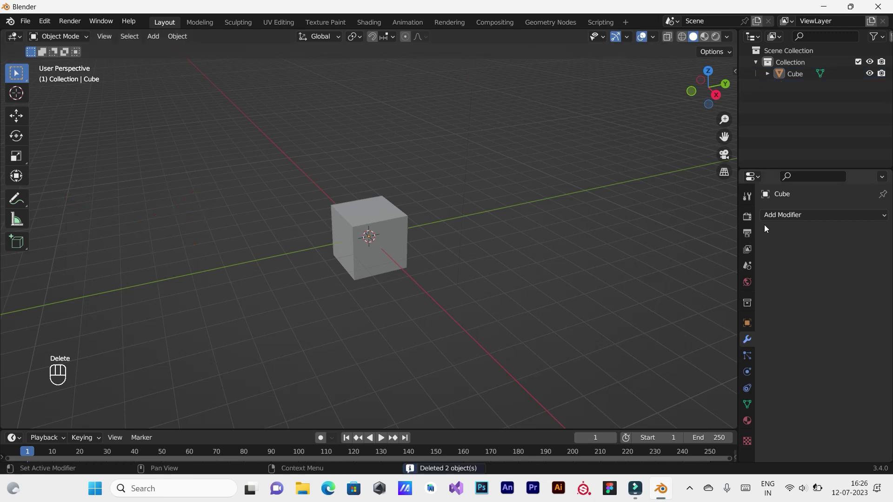
click(785, 221)
click(355, 226)
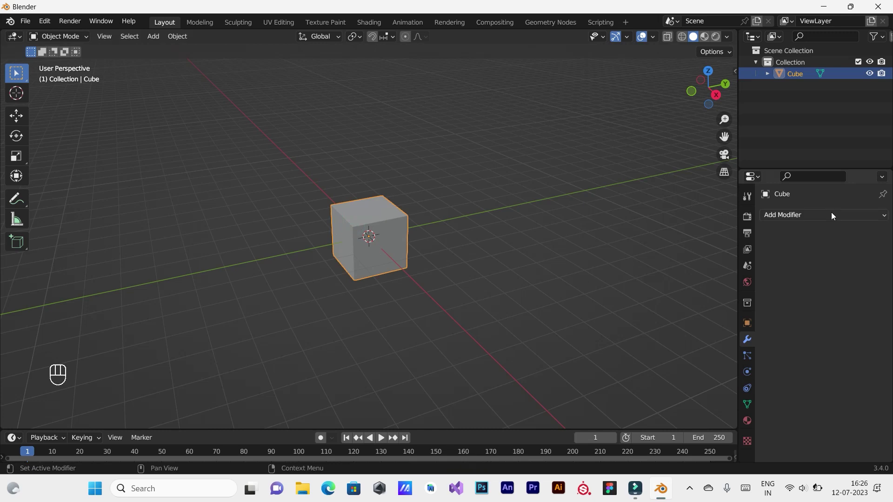
- Add an Array modifier to the cube and view it from the front
drag(833, 215, 659, 249)
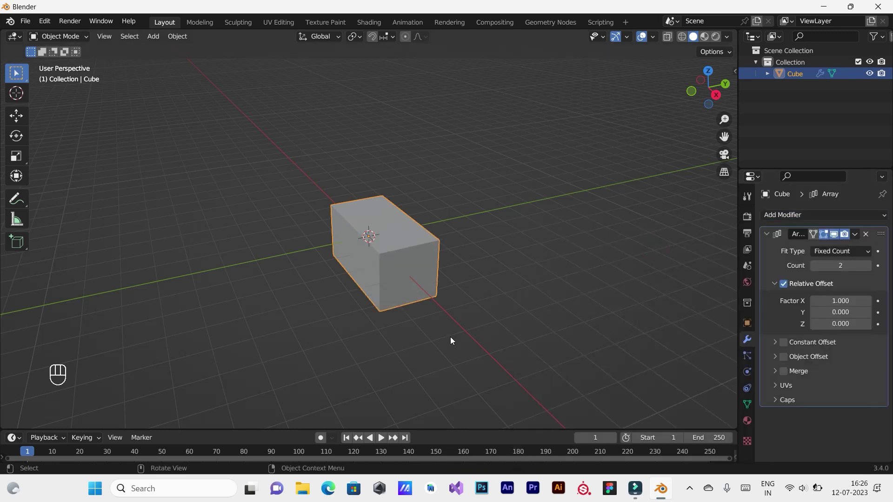
key(KP_1)
drag(433, 334, 380, 334)
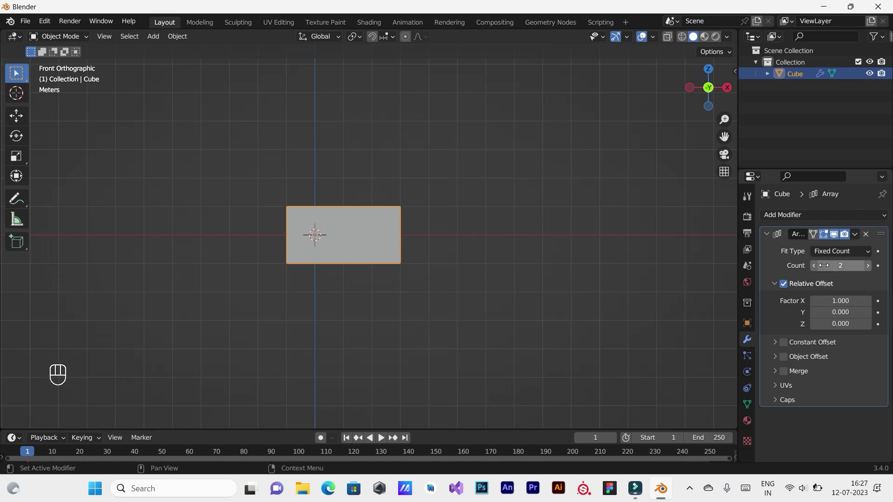
- Raise the Array Count to 8 with Relative Offset Factor X 1.5
middle_click(868, 268)
middle_click(868, 269)
middle_click(868, 267)
middle_click(868, 269)
drag(869, 268, 413, 312)
drag(400, 312, 379, 312)
drag(380, 312, 357, 312)
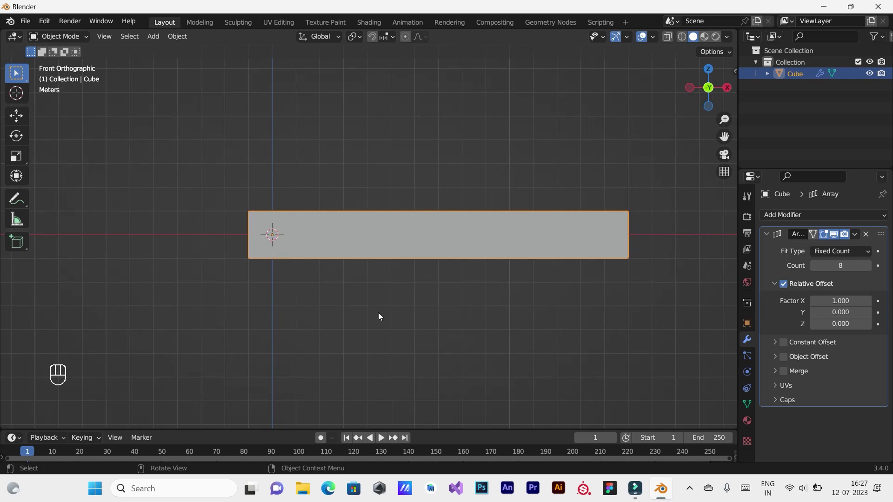
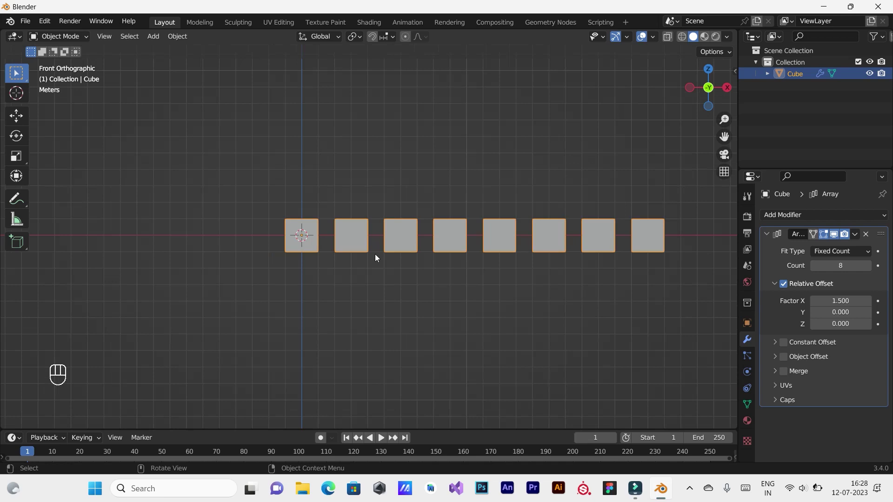
- Raise the Array Count to 100 and bring the start of the row into view
drag(447, 304, 385, 303)
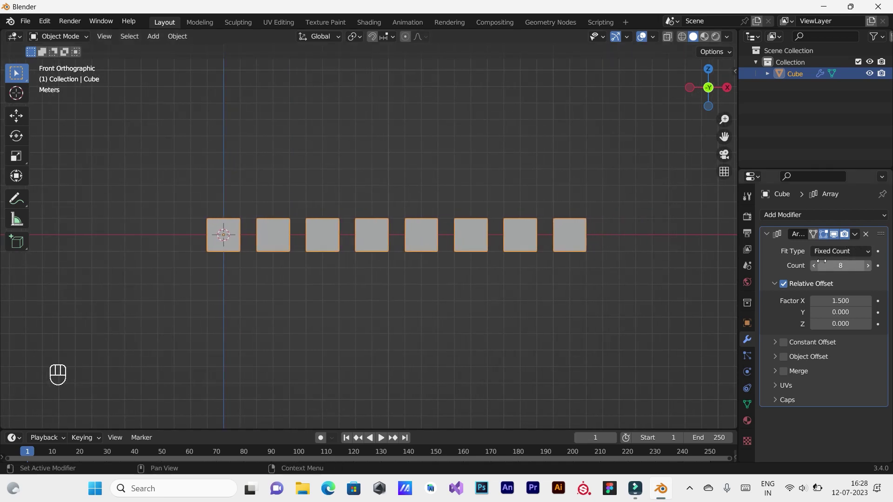
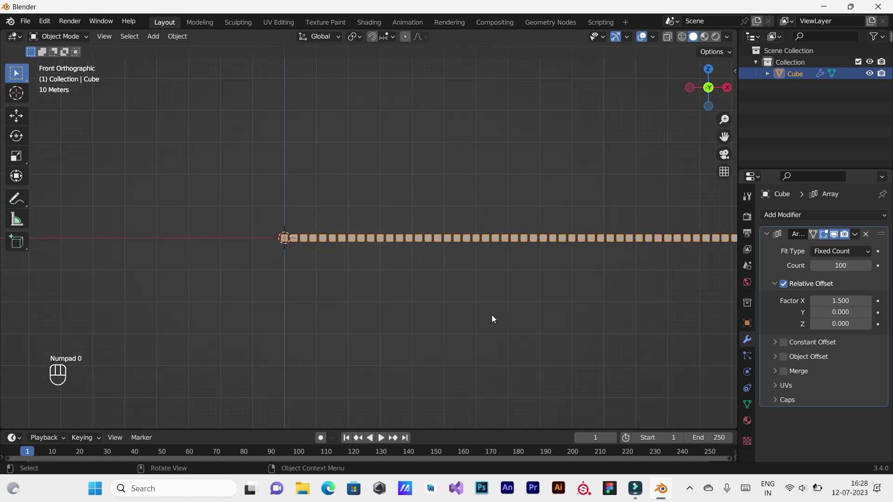
drag(526, 275, 338, 275)
middle_click(409, 289)
middle_click(304, 293)
- Zoom the viewport in on the first few cubes of the row
drag(457, 295, 362, 214)
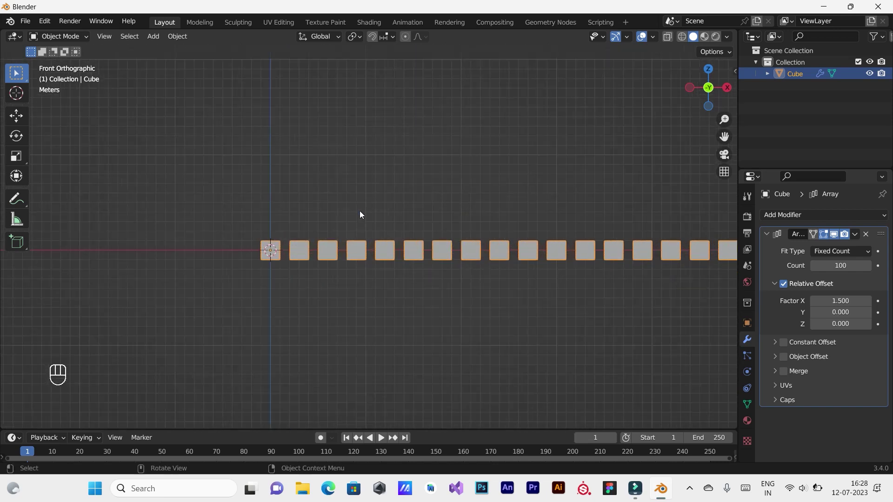
middle_click(329, 304)
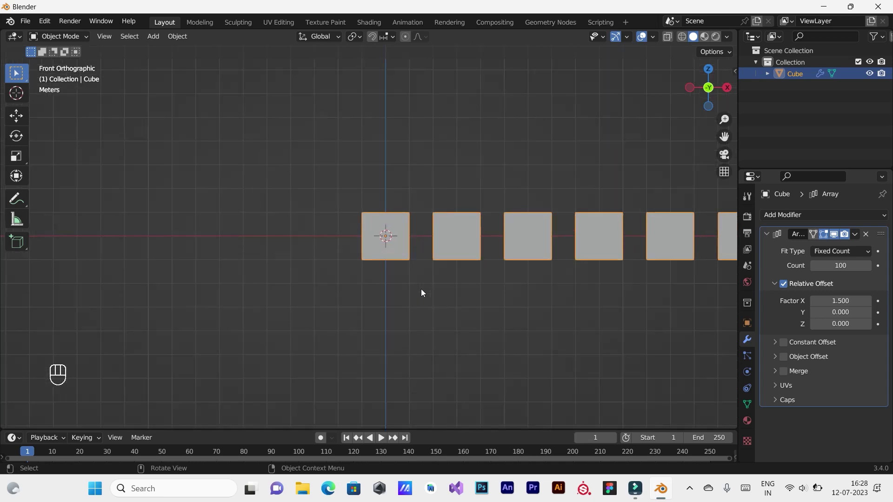
drag(480, 304, 381, 312)
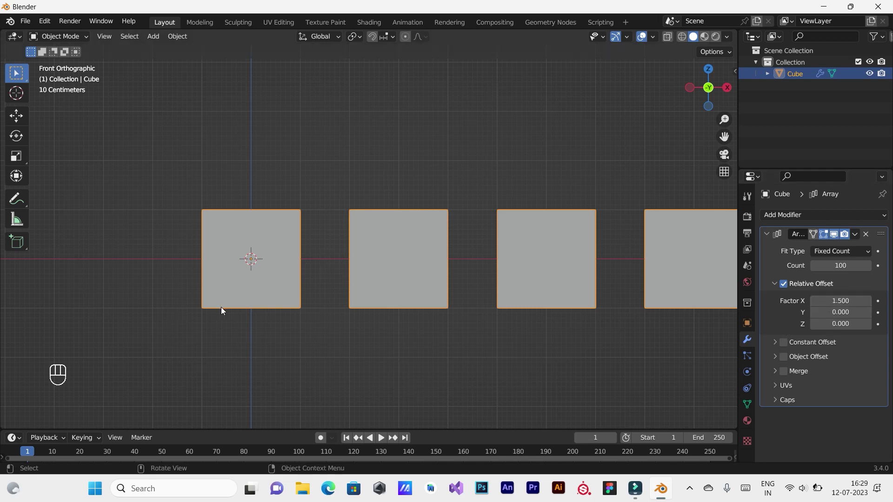
middle_click(21, 199)
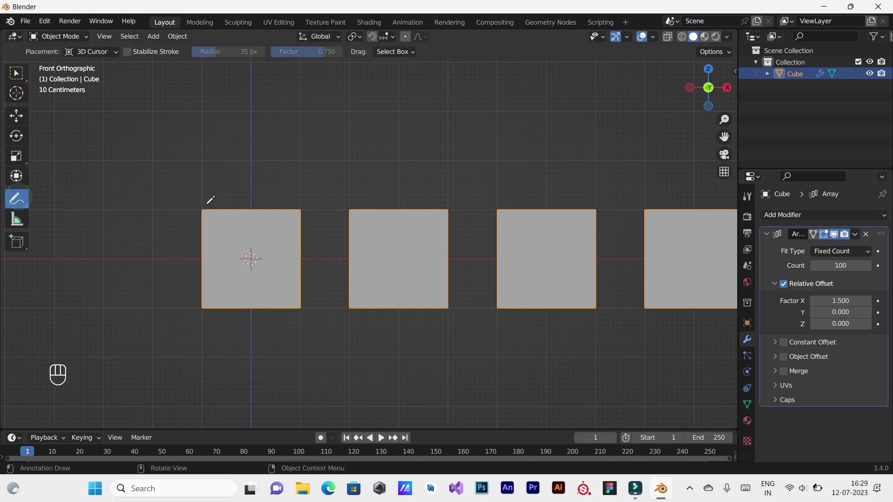
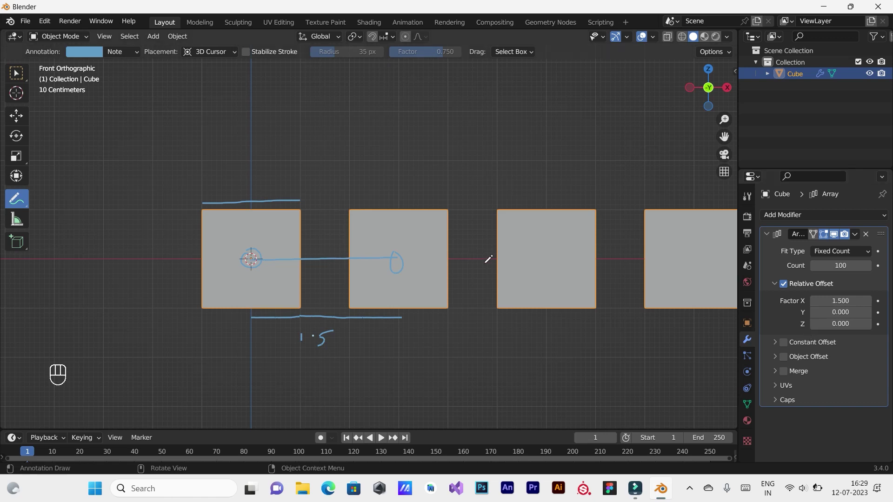
key(ctrl+z)
key(ctrl+z)
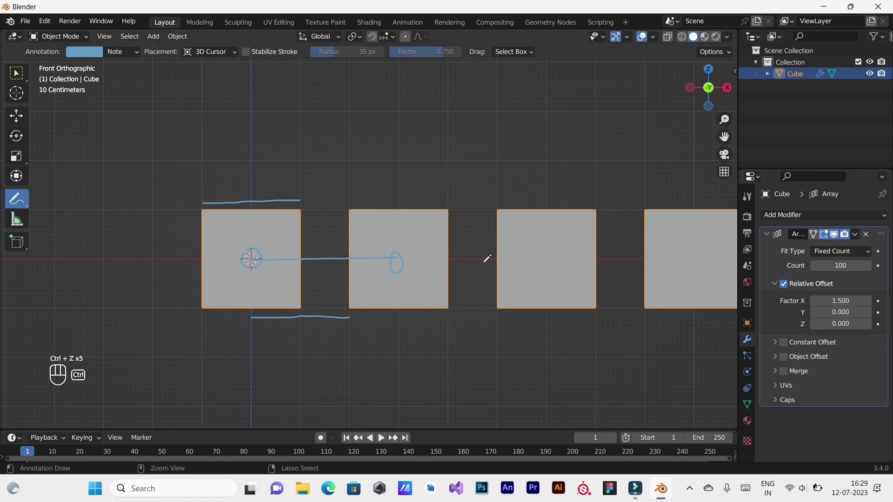
key(ctrl+z)
key(ctrl+z)
key(ctrl+z)
key(ctrl+z)
key(ctrl+z)
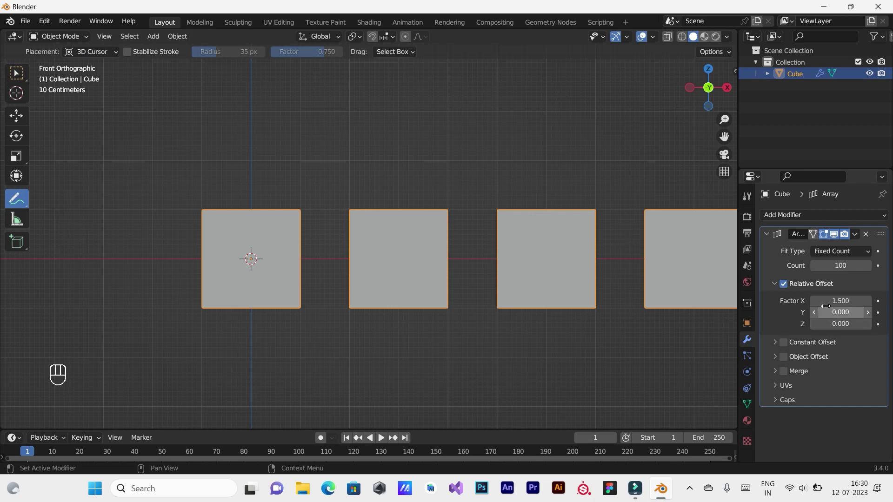
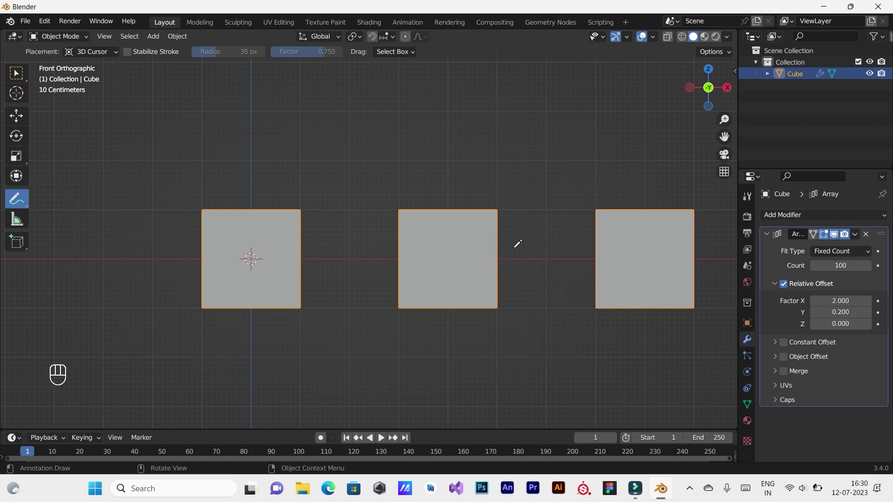
key(KP_7)
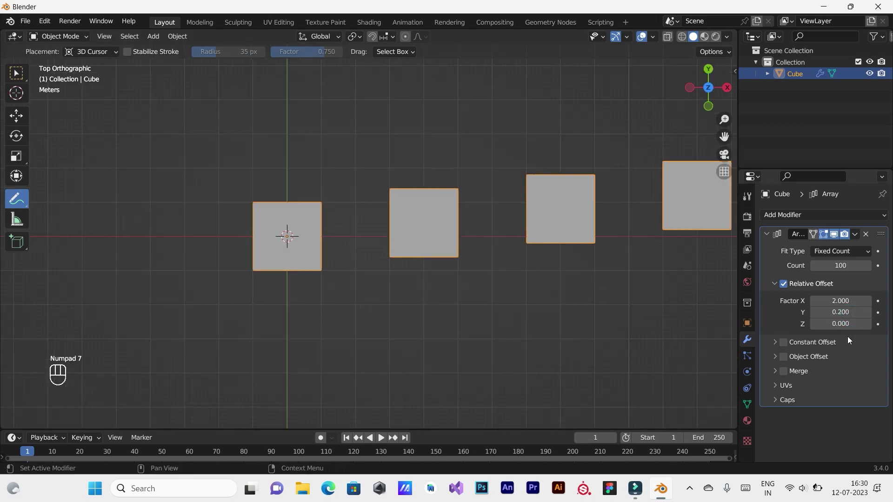
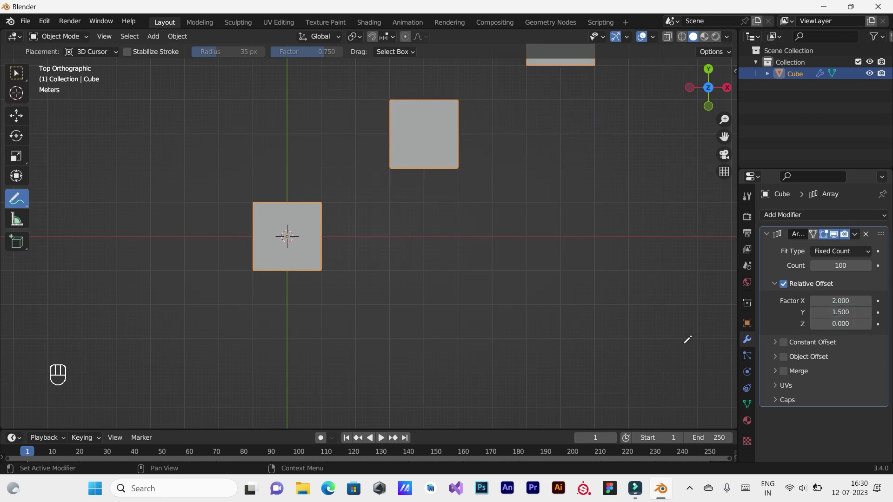
key(KP_1)
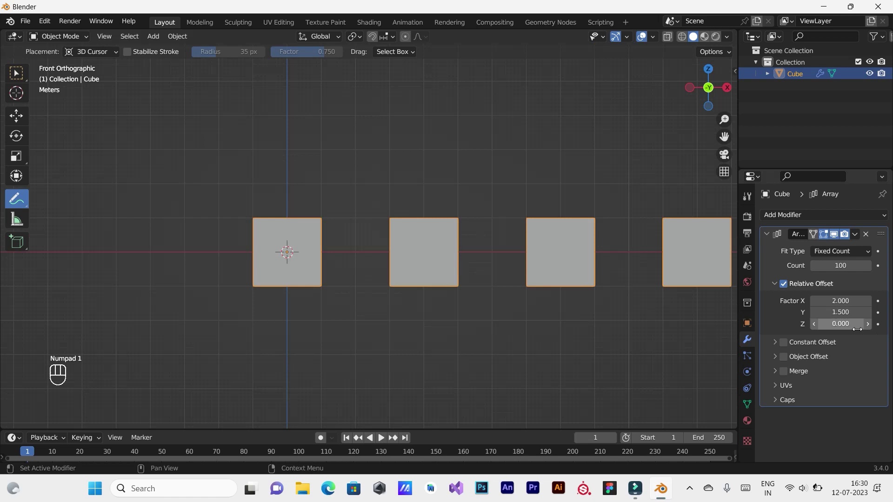
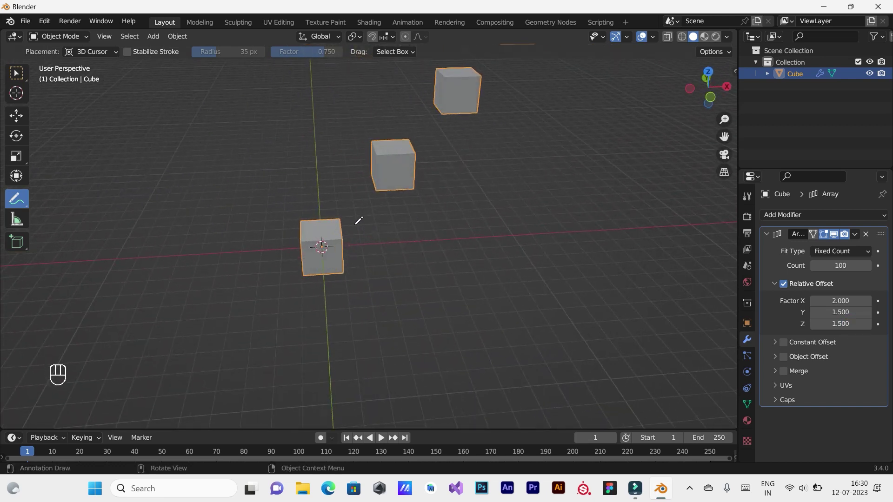
key(KP_1)
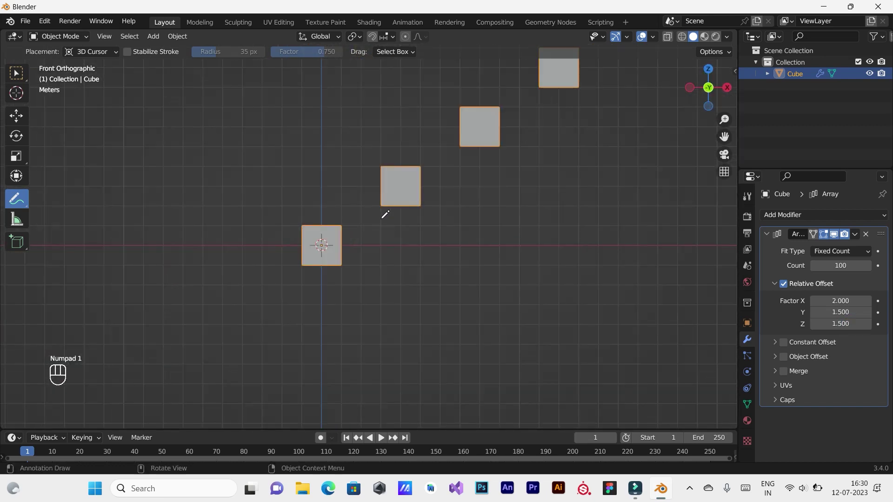
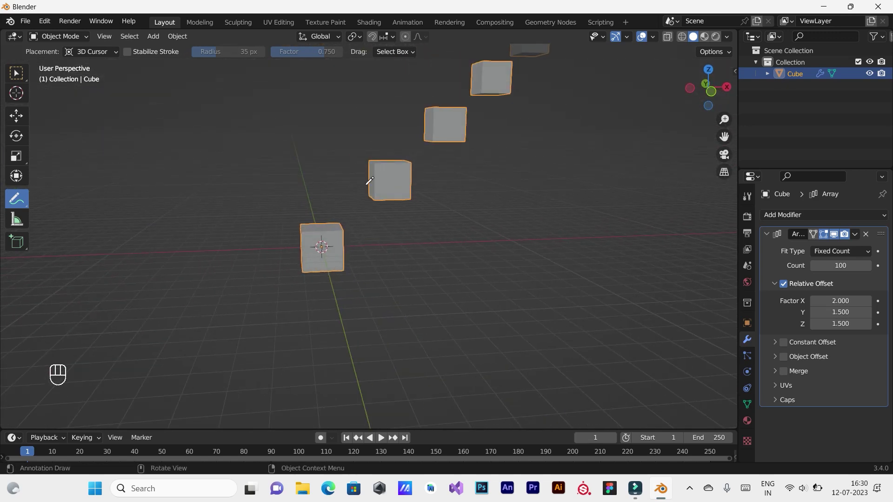
key(KP_1)
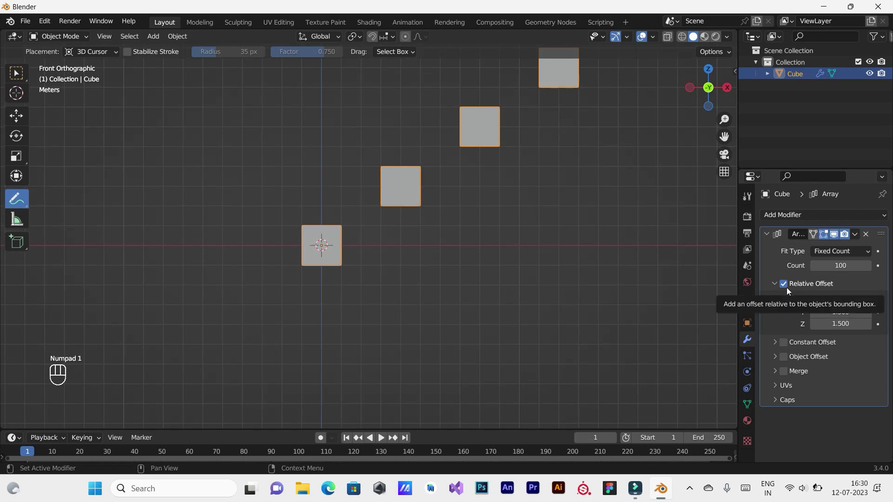
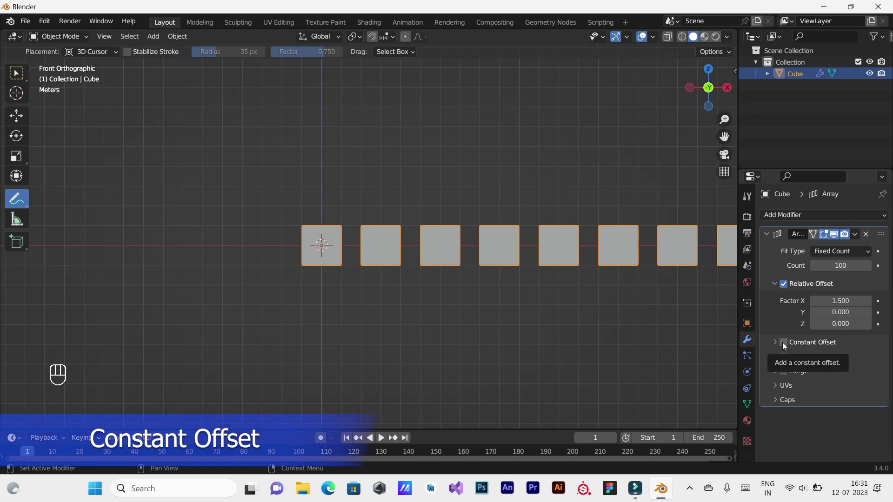
click(784, 346)
click(775, 344)
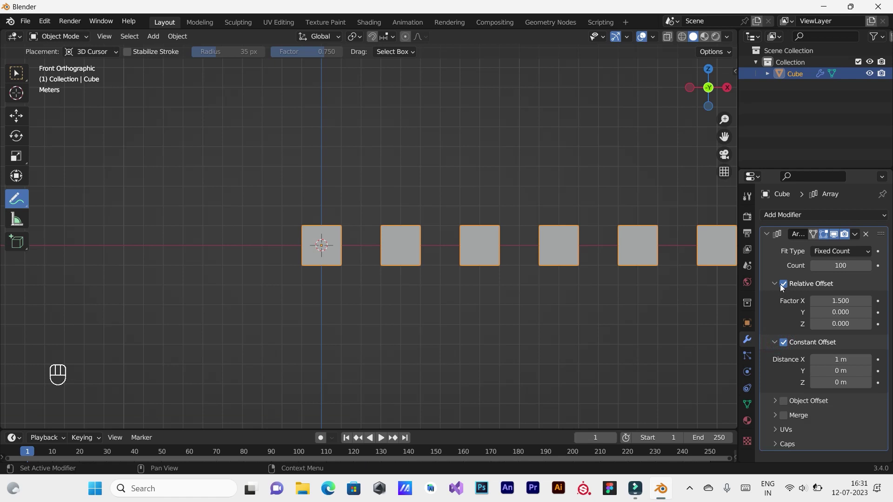
click(784, 287)
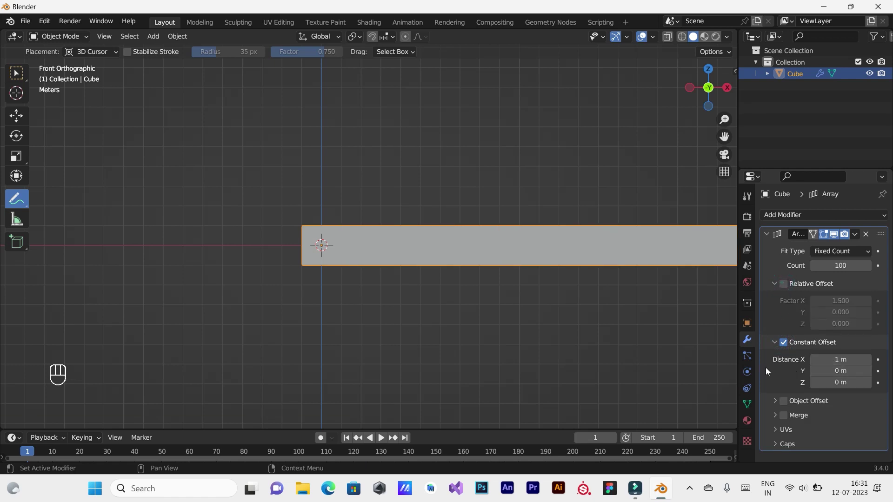
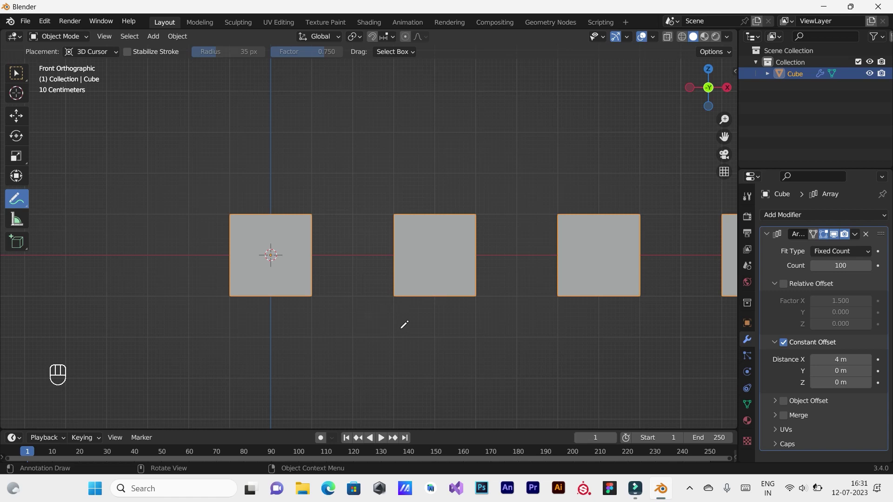
click(790, 288)
click(785, 346)
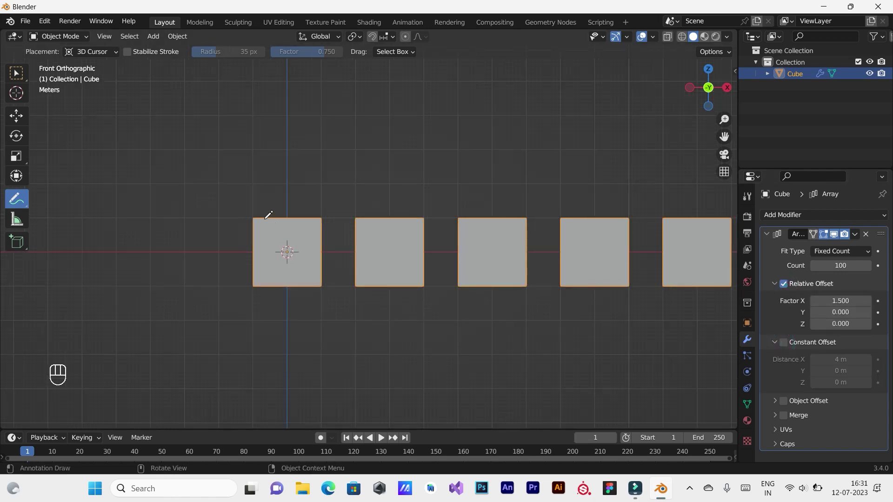
- Enter Edit Mode and begin scaling the cube mesh along X
key(Tab)
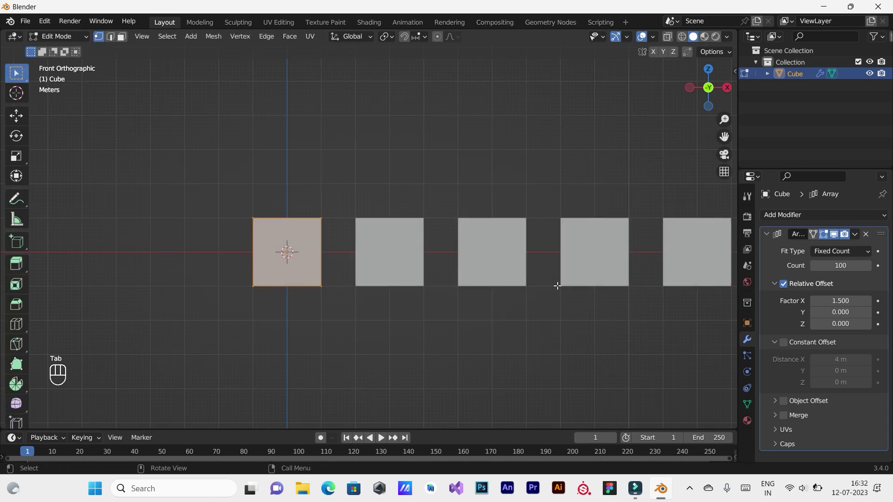
key(s)
key(x)
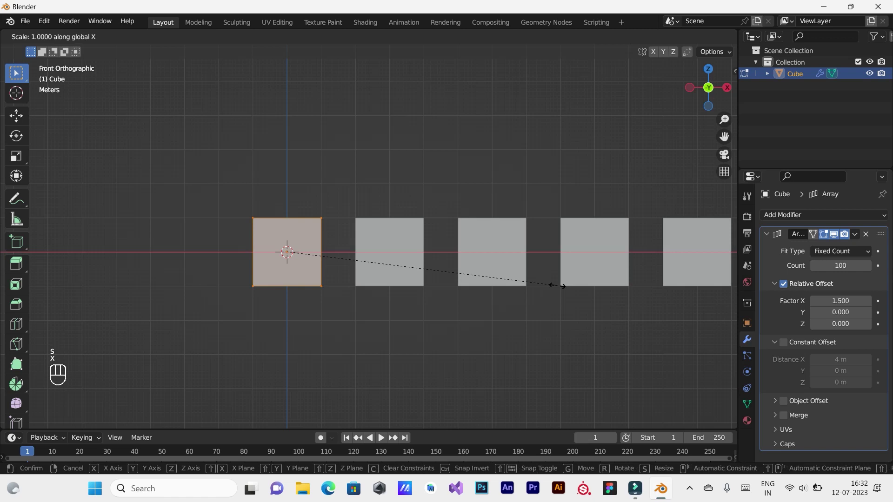
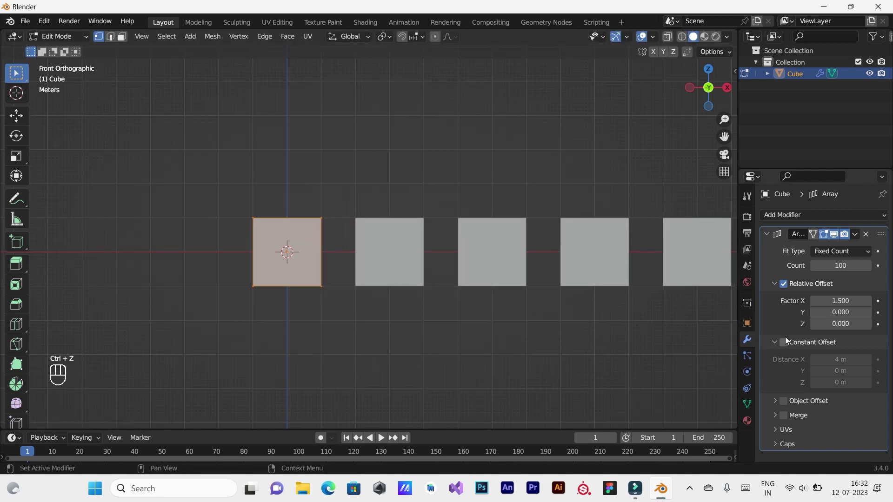
- Switch the array to Constant Offset 4 m with Relative Offset off, squashing the mesh thinner along X
click(788, 345)
click(788, 289)
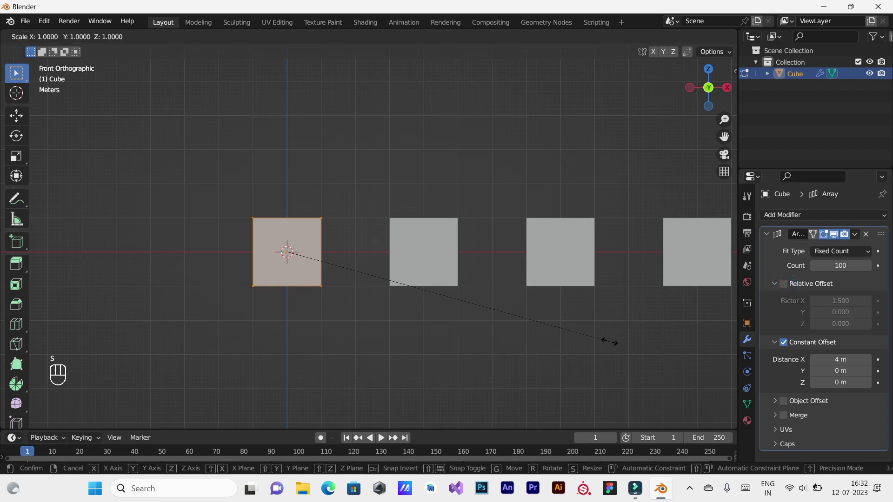
key(x)
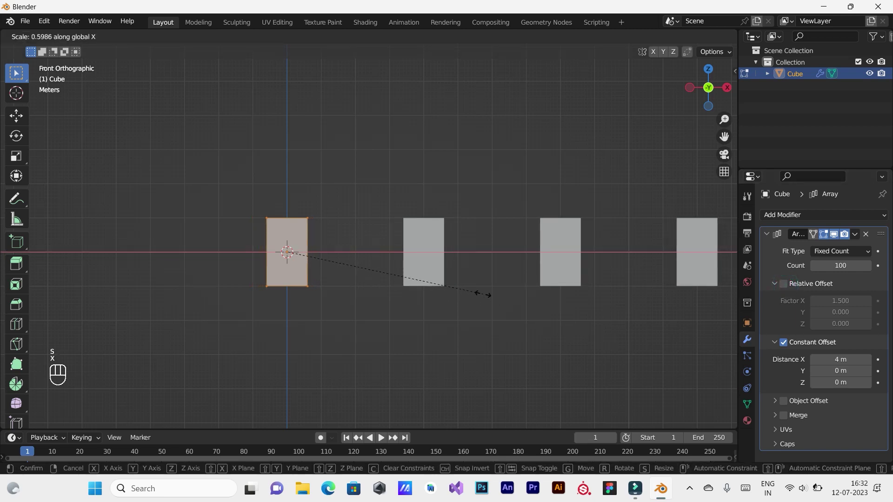
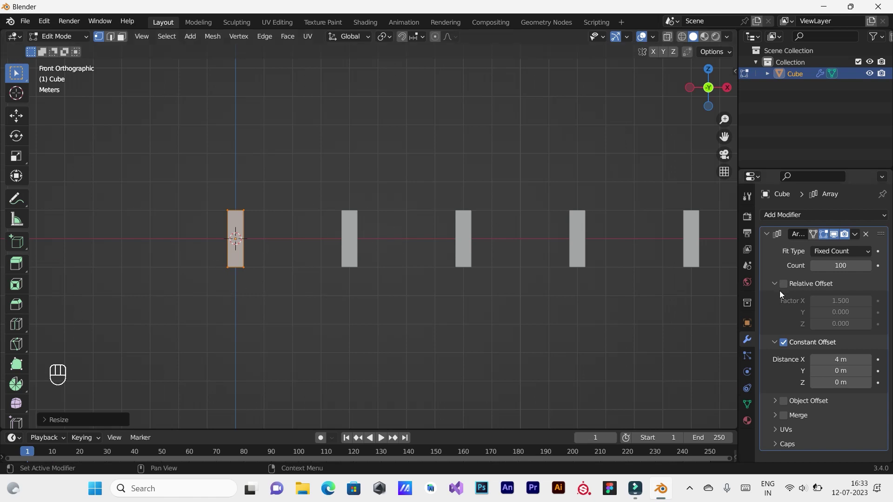
- Toggle Relative and Constant Offset on and off to compare their spacing
middle_click(787, 287)
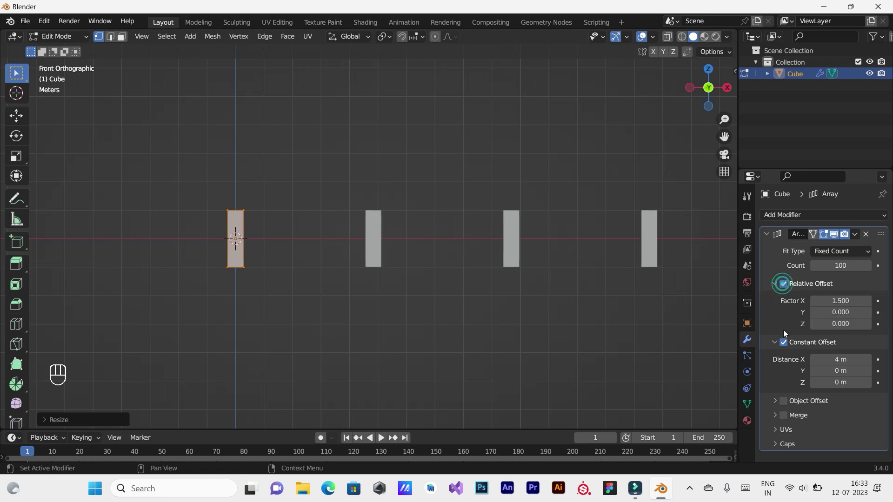
click(790, 344)
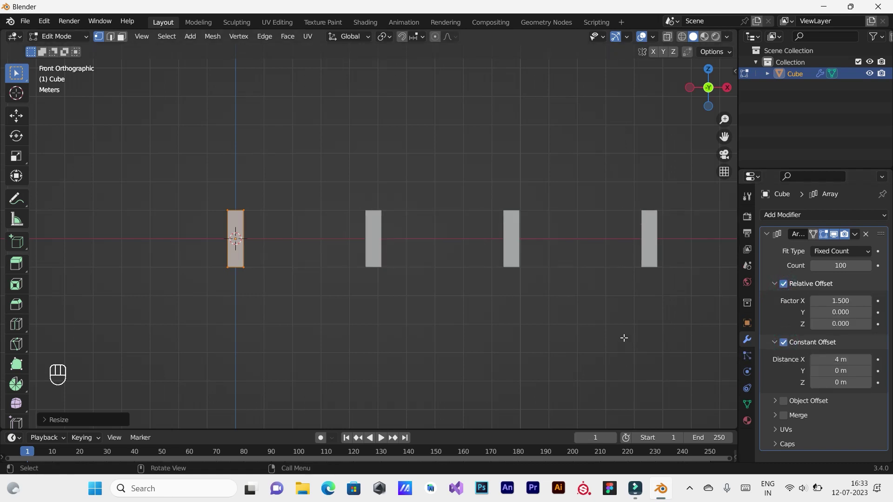
key(x)
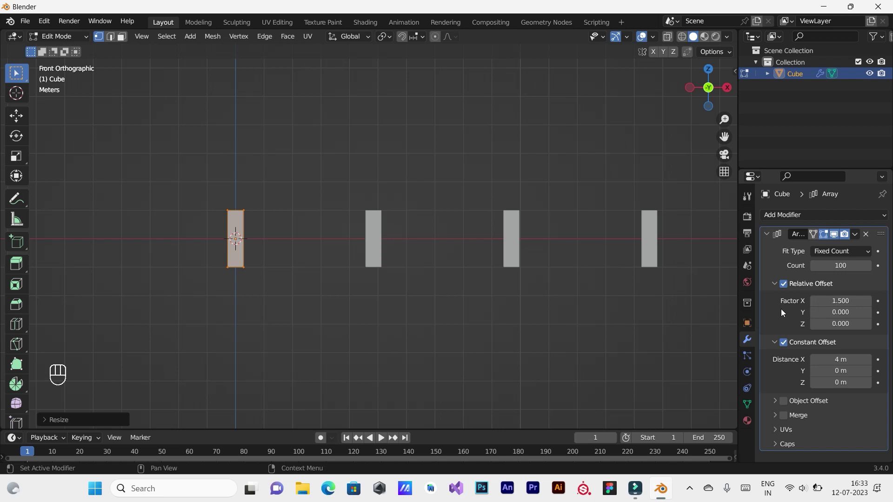
click(787, 288)
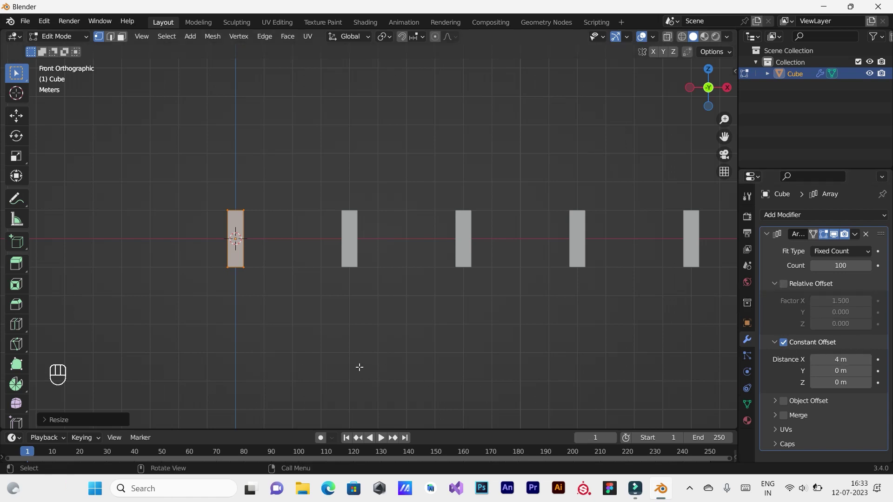
- Leave Edit Mode and undo the scaling, restoring relative offset 1.5 only
key(Tab)
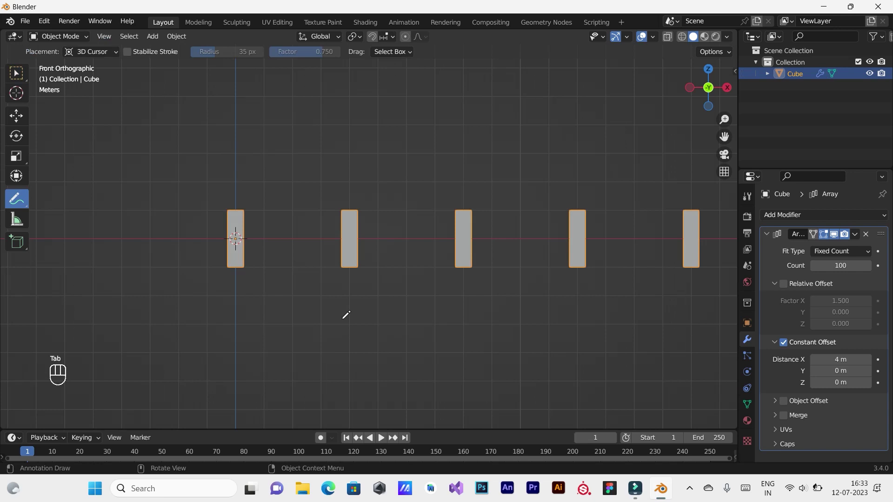
key(ctrl+z)
key(ctrl+z)
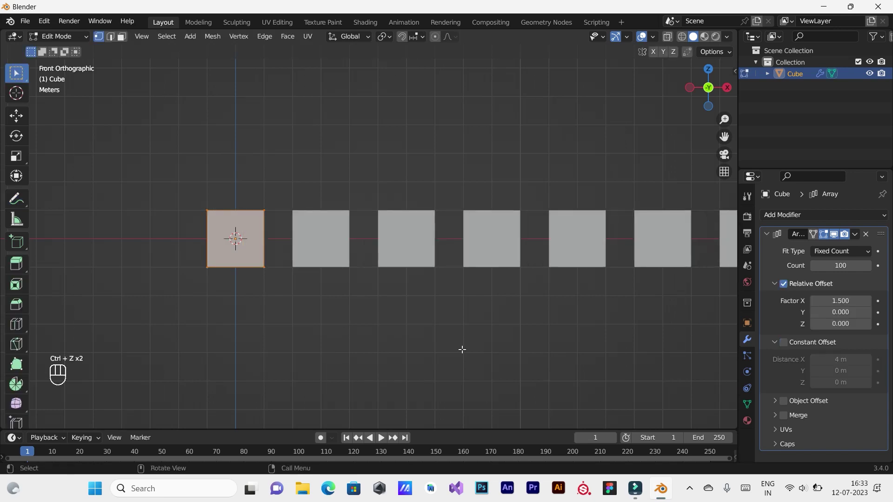
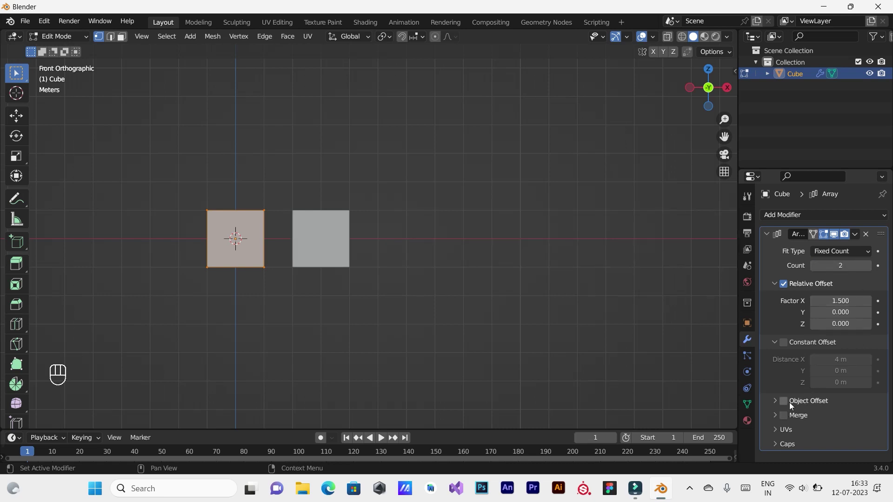
- Enable Object Offset on the 2-count array and add an Empty moved up along Z
click(786, 405)
key(Tab)
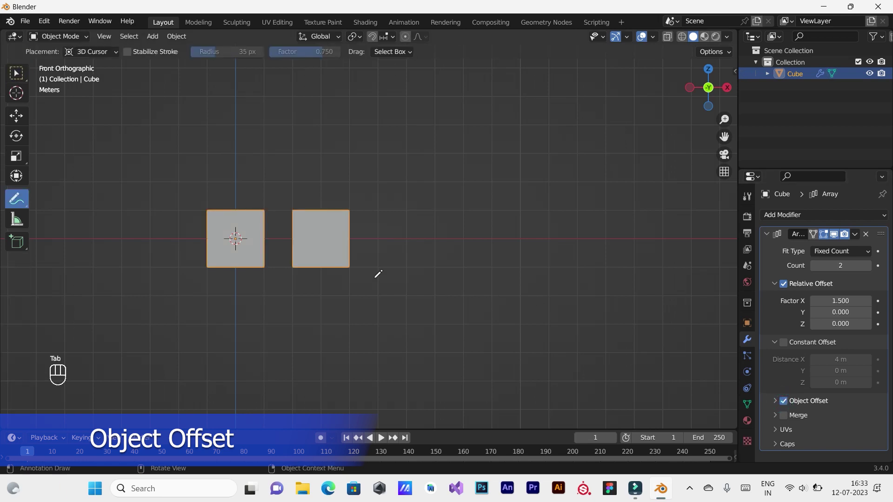
key(shift+a)
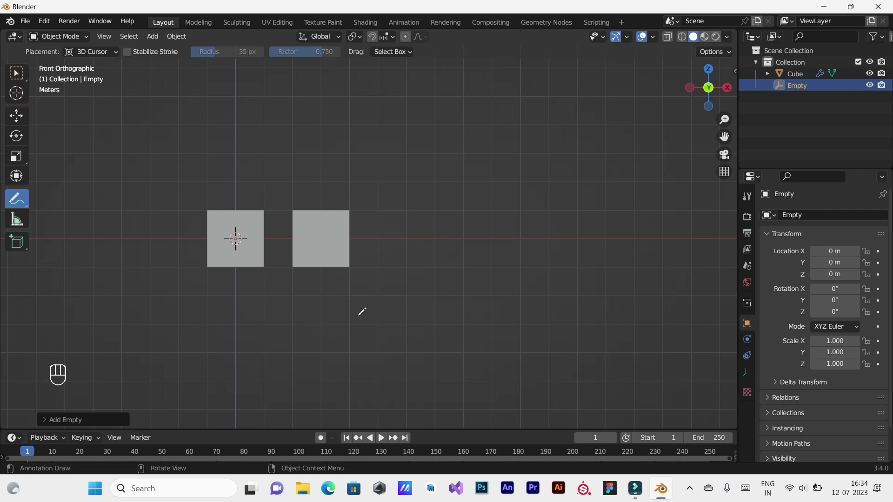
key(g)
key(z)
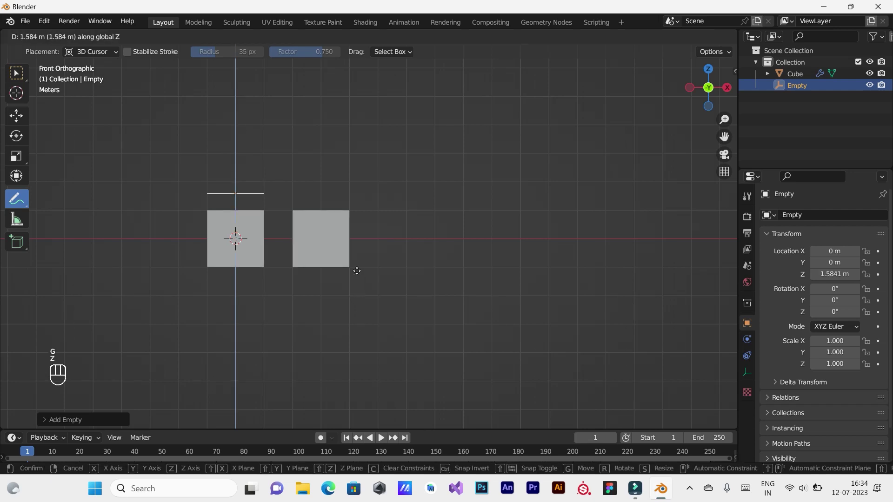
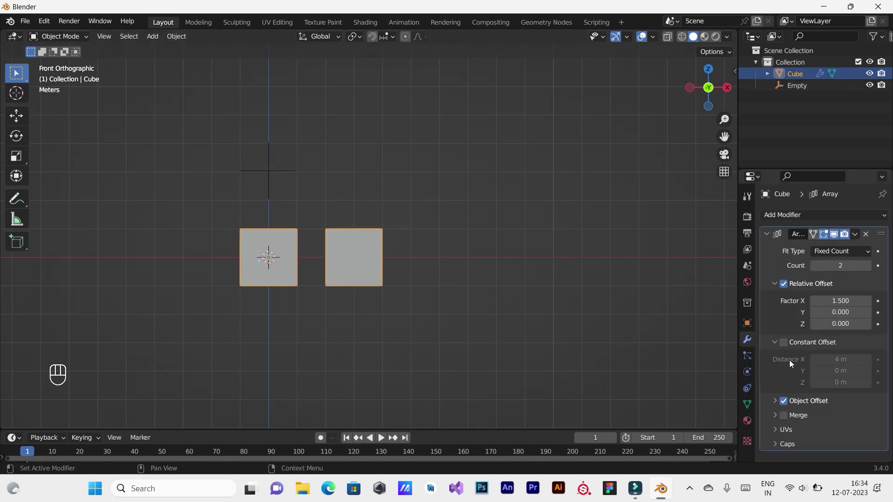
- Set the Empty as the offset object and move it along X so the 5 cubes step diagonally
click(775, 402)
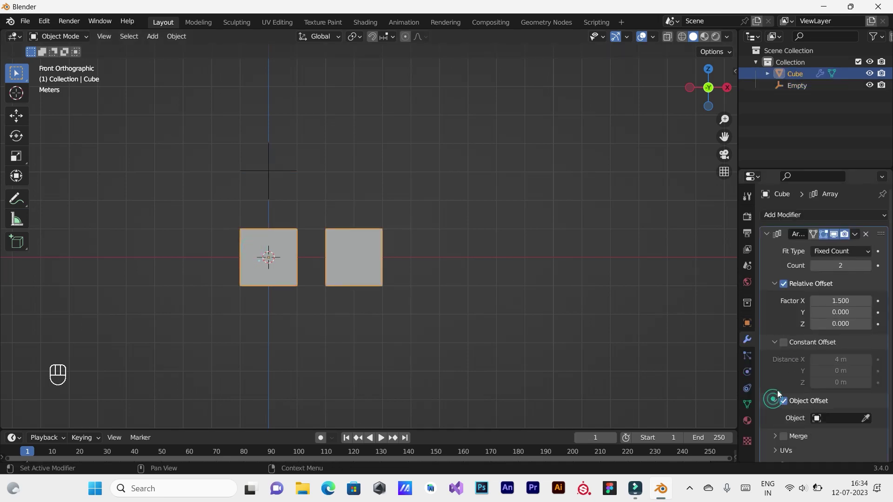
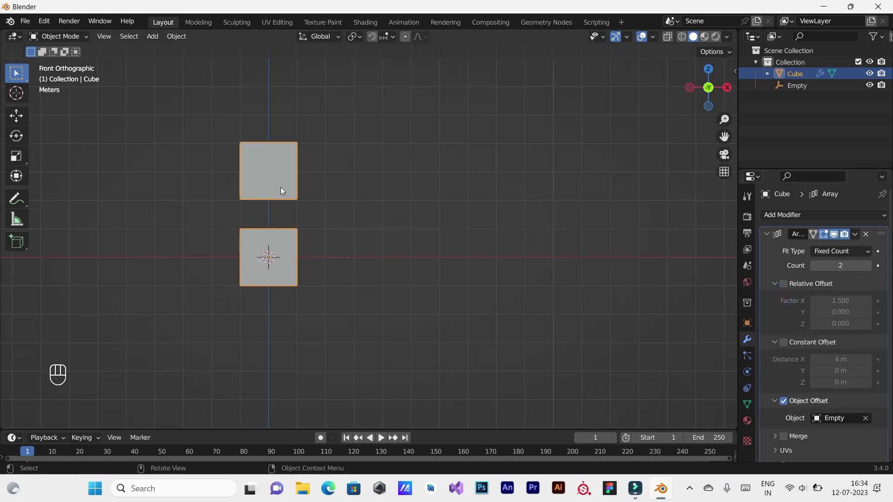
click(804, 92)
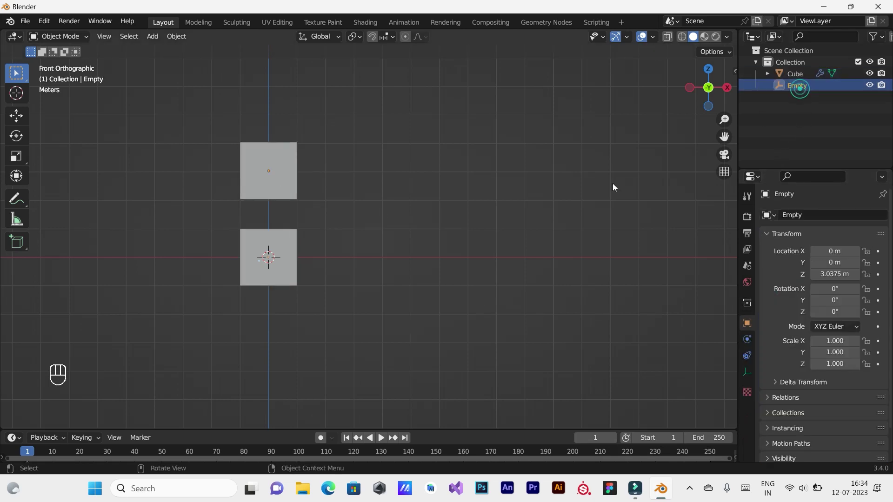
key(g)
key(x)
click(599, 226)
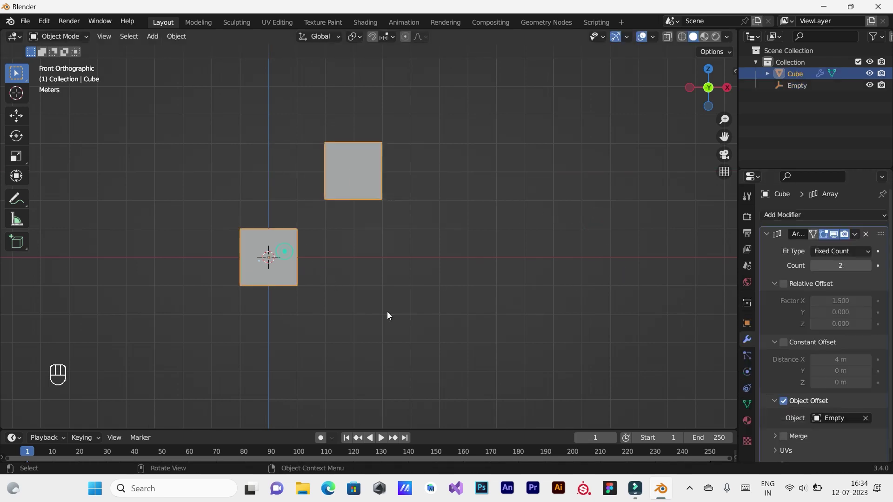
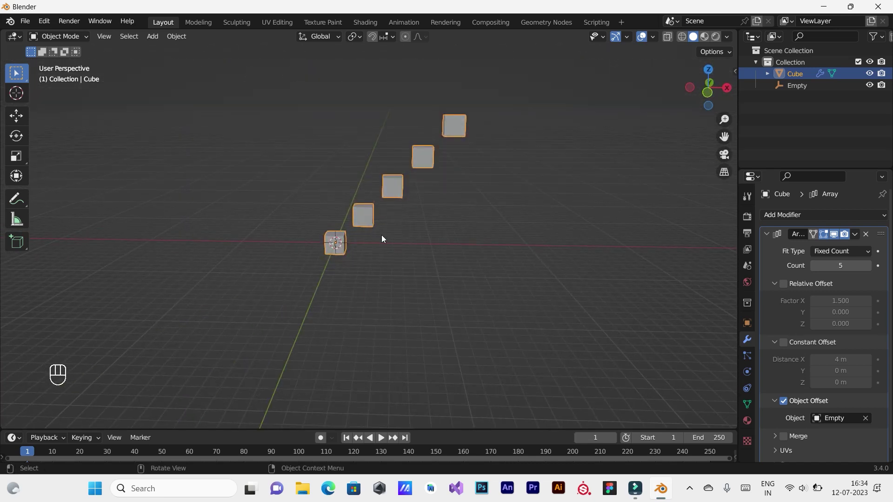
- Rotate the Empty 69.8° about Z so successive cubes twist progressively
key(KP_1)
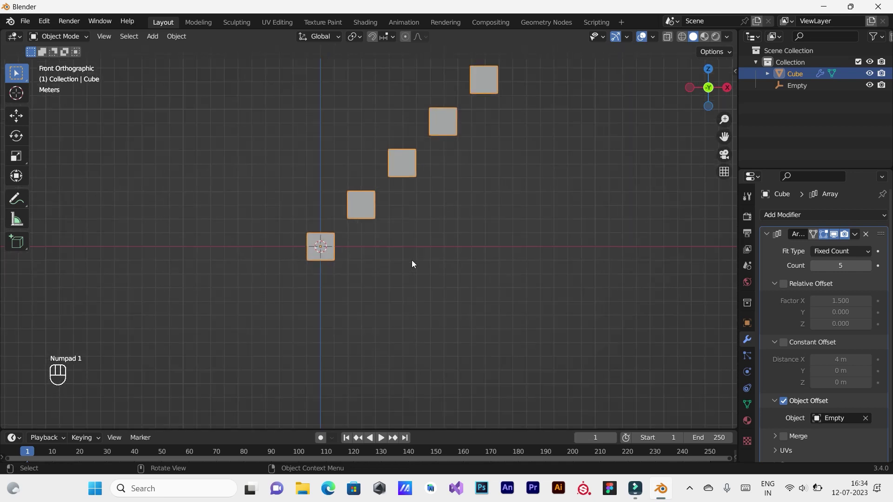
drag(381, 272, 415, 294)
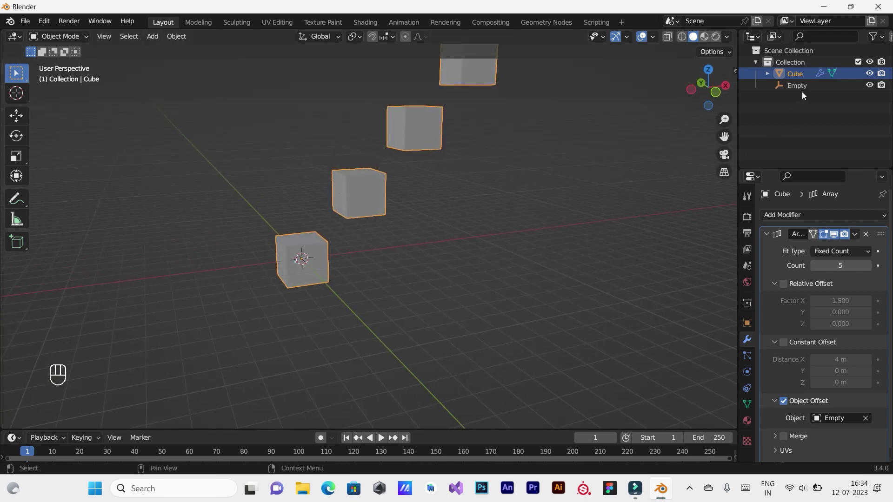
double_click(802, 95)
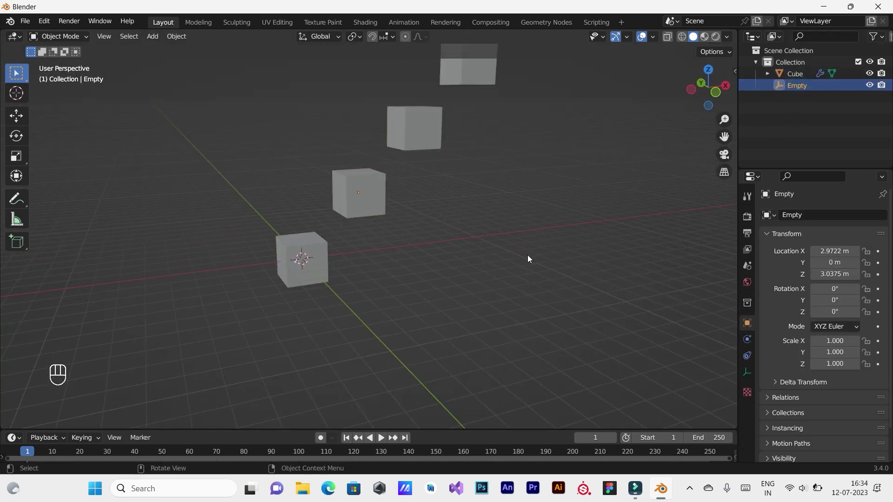
key(r)
key(z)
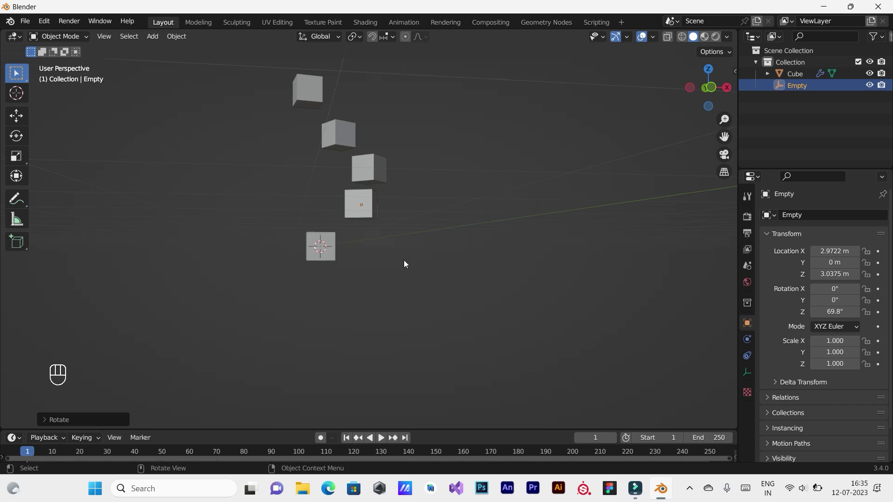
- Orbit around the twisted cube array to inspect it
key(KP_1)
drag(407, 264, 408, 293)
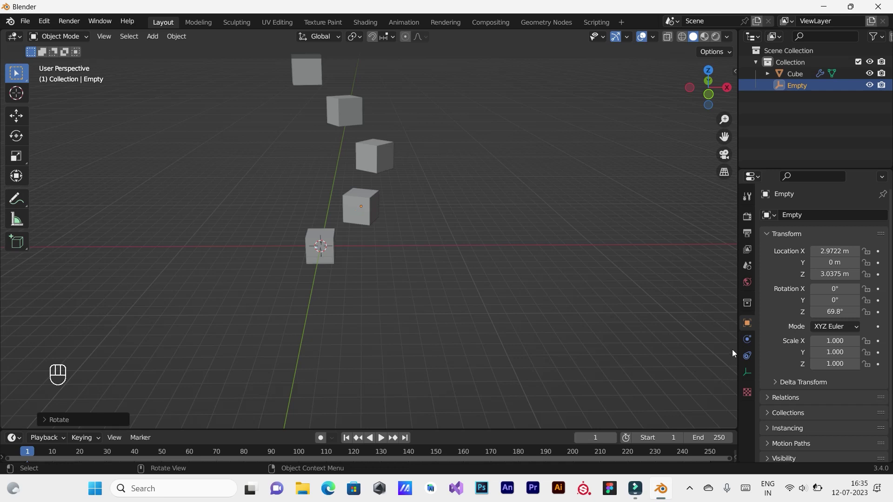
- Turn off Object Offset on the cube array and line the copies up with Relative Offset
click(320, 249)
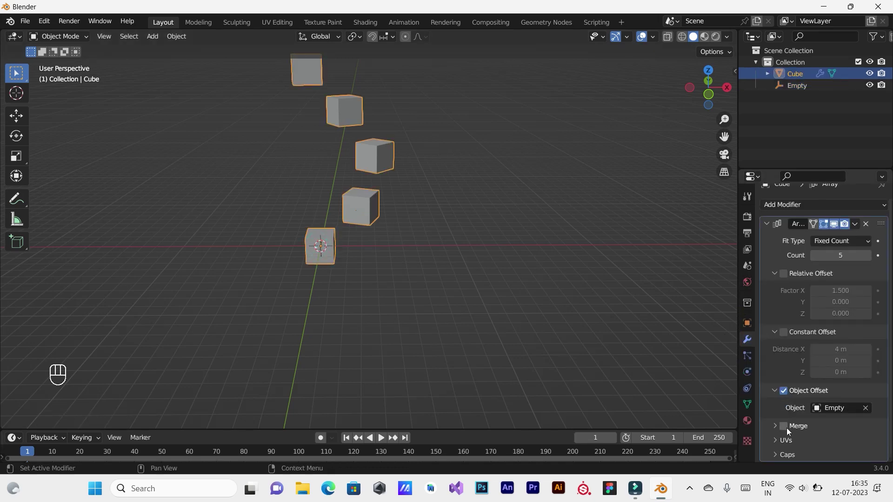
click(788, 431)
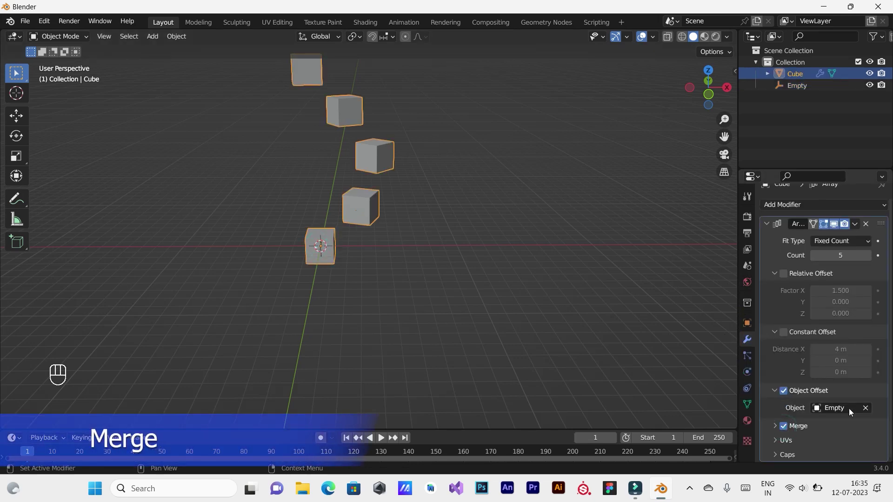
click(787, 394)
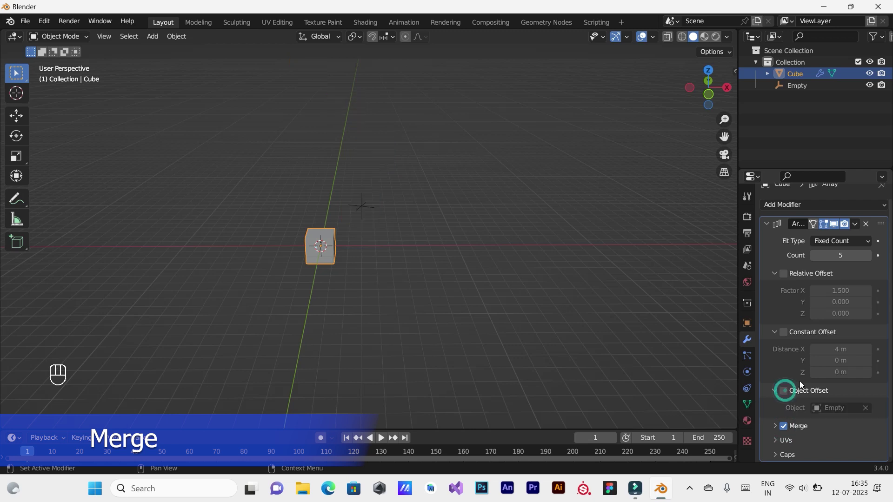
click(783, 279)
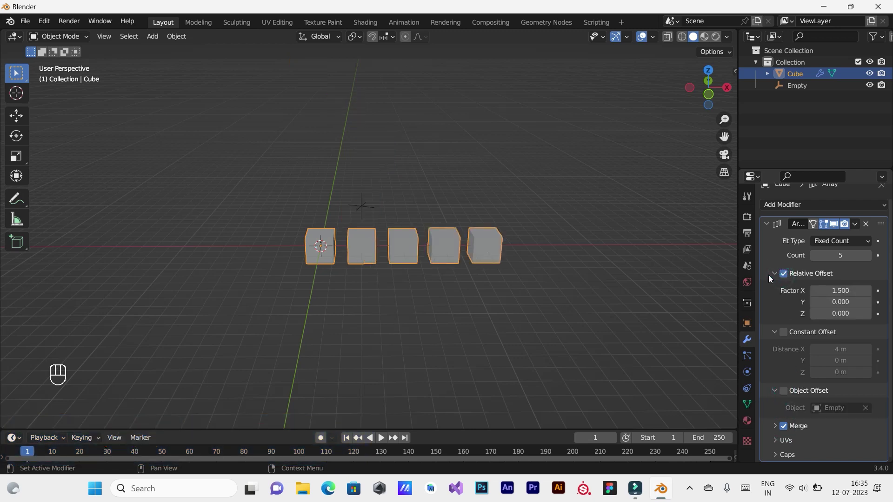
- Use Constant Offset Distance X 2.59 m and leave Merge unchecked
click(775, 278)
click(776, 304)
click(779, 317)
click(778, 330)
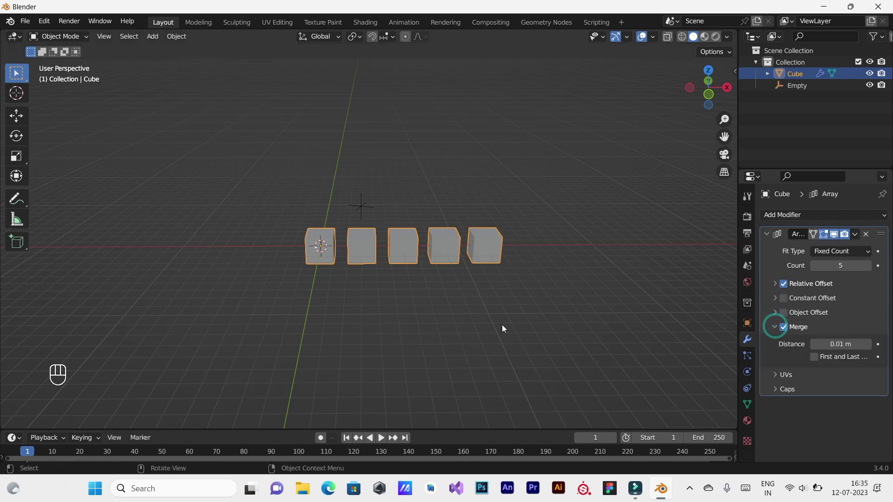
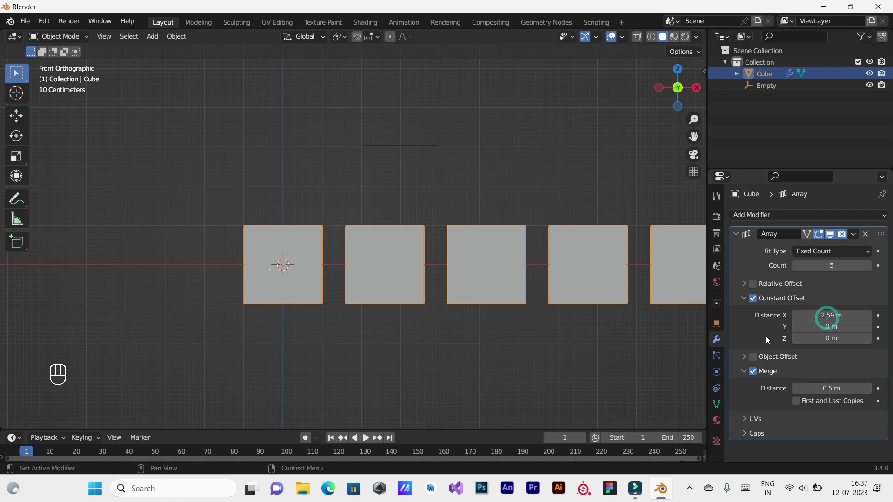
drag(753, 422, 764, 449)
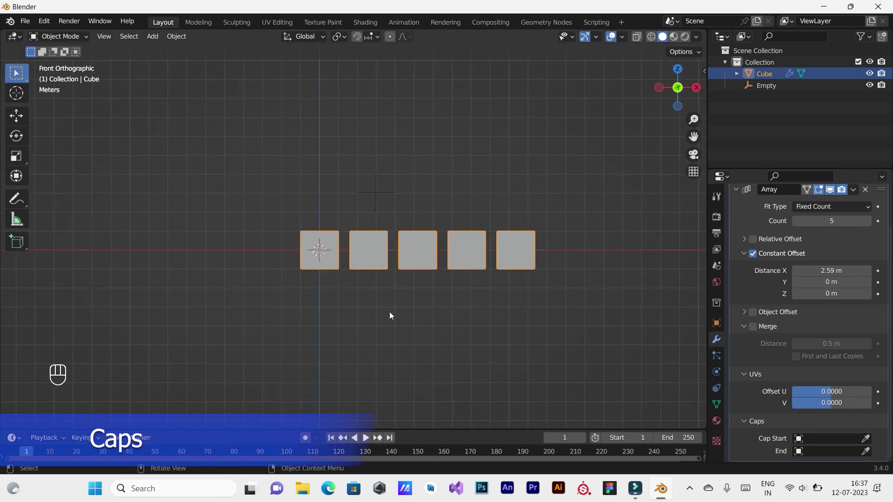
- Add a UV Sphere and move it aside along X
key(shift+a)
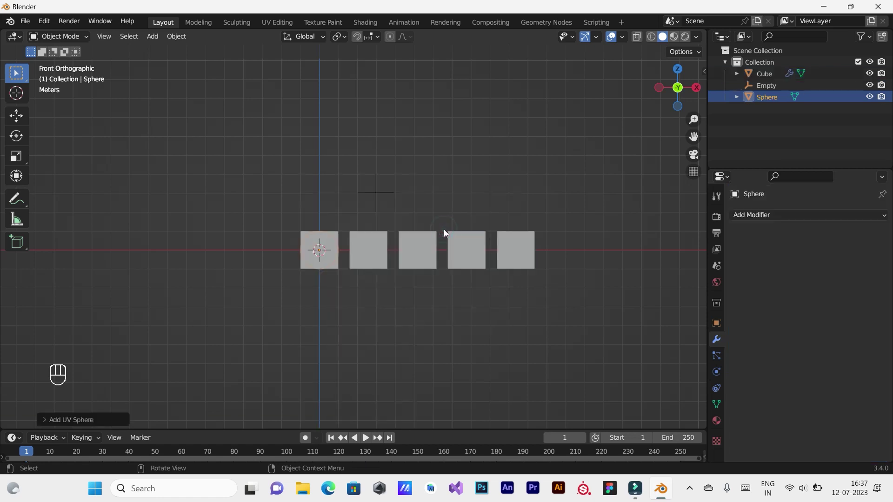
key(g)
key(x)
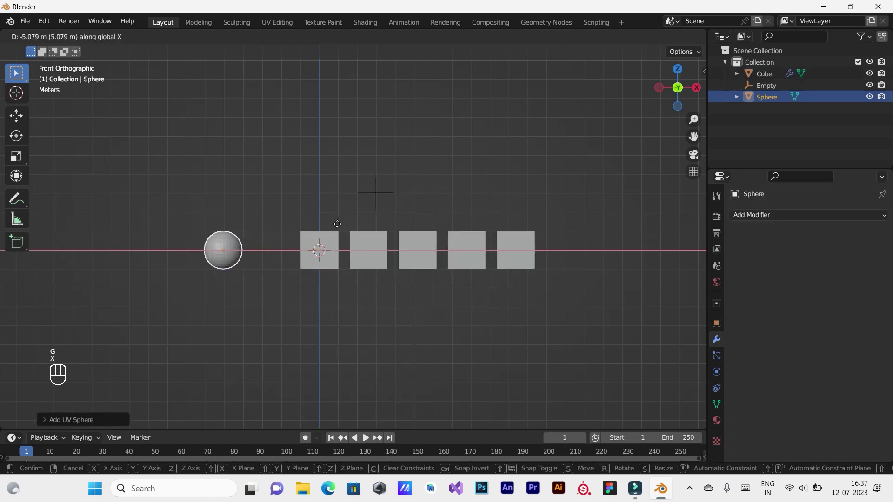
- Assign the sphere as the array's Start and End caps
drag(334, 227, 331, 245)
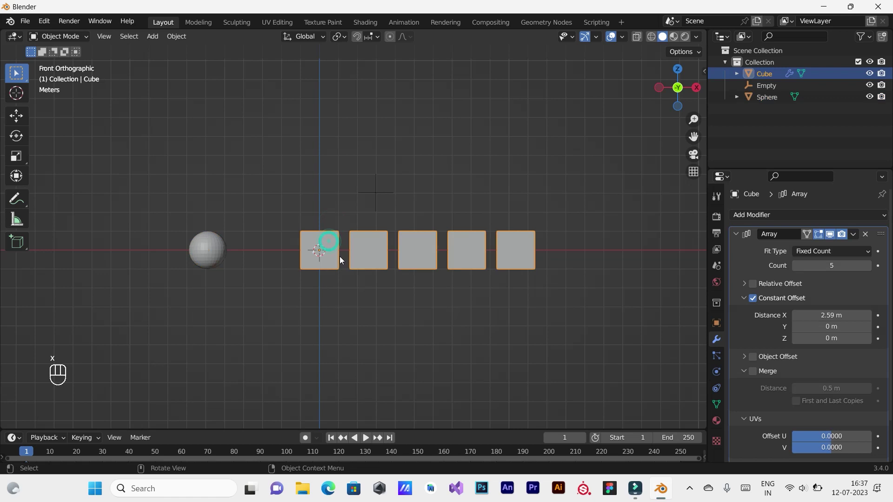
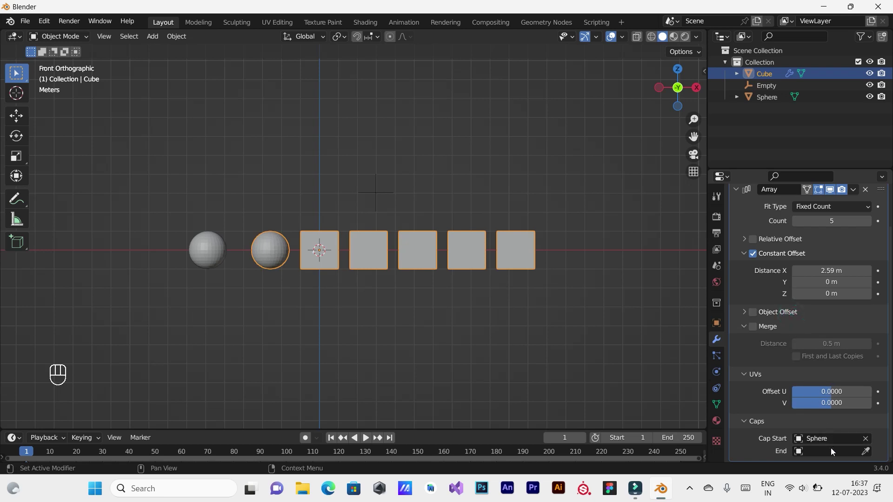
drag(835, 456, 784, 333)
click(202, 257)
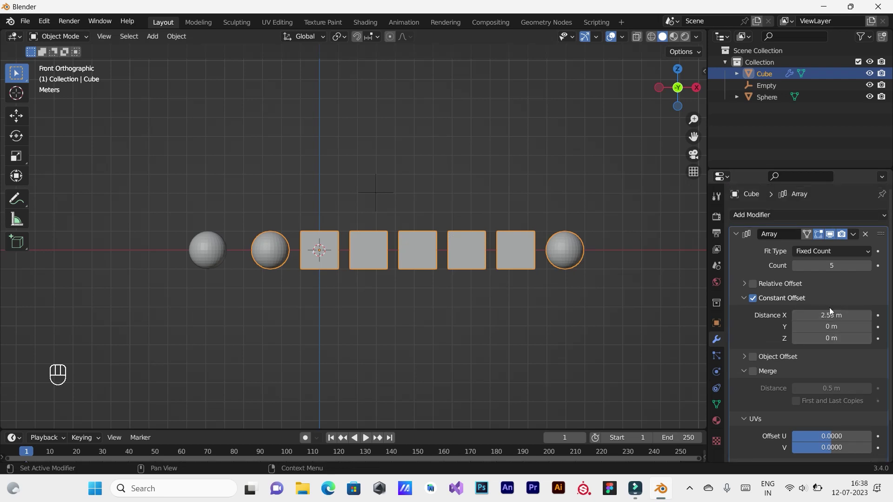
- Raise the Array modifier Count to 15 and frame the left sphere cap of the longer row
drag(488, 296, 386, 288)
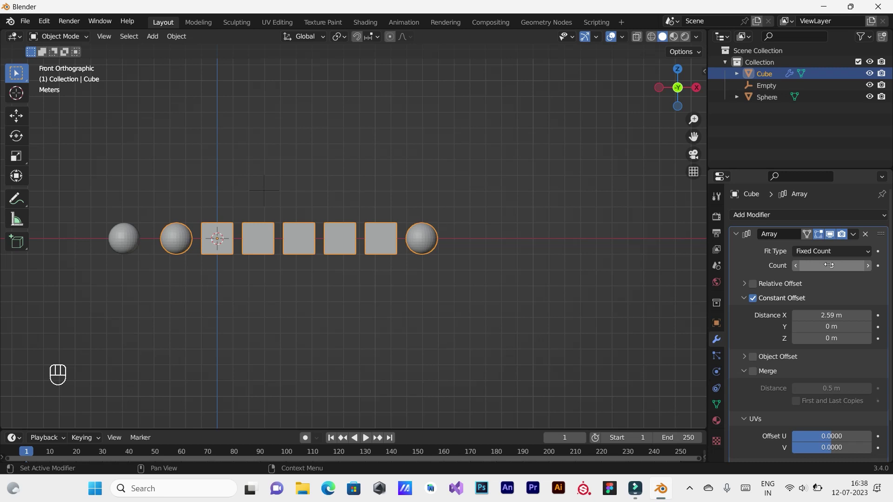
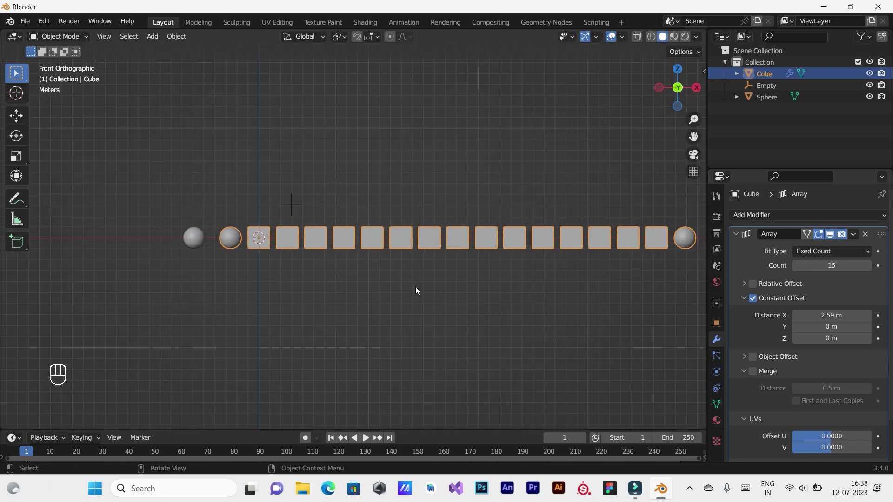
click(438, 287)
middle_click(425, 287)
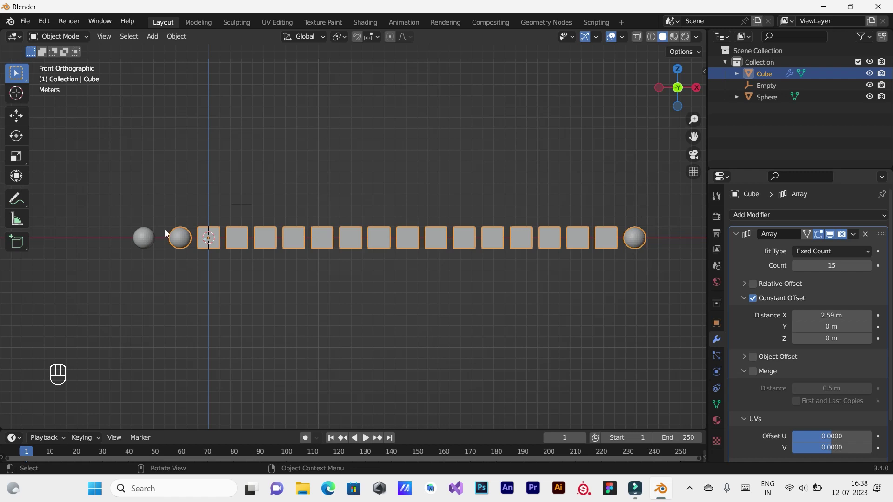
drag(148, 292, 247, 292)
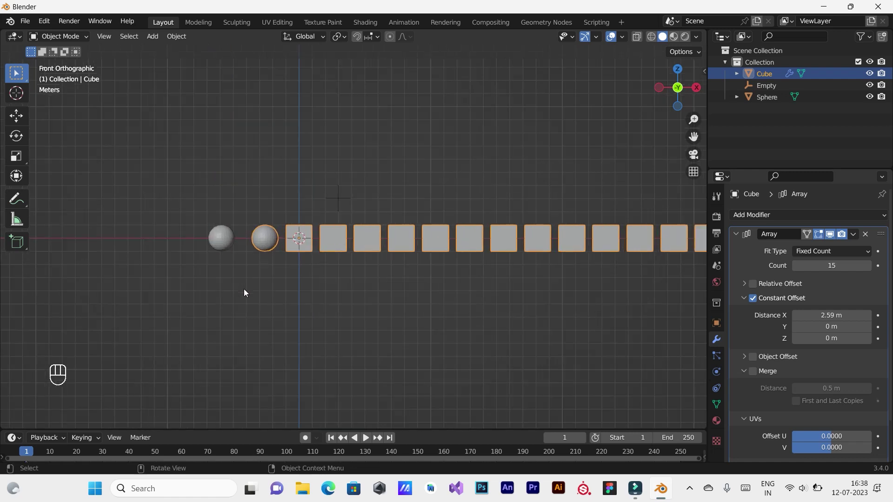
drag(179, 287, 303, 296)
middle_click(302, 297)
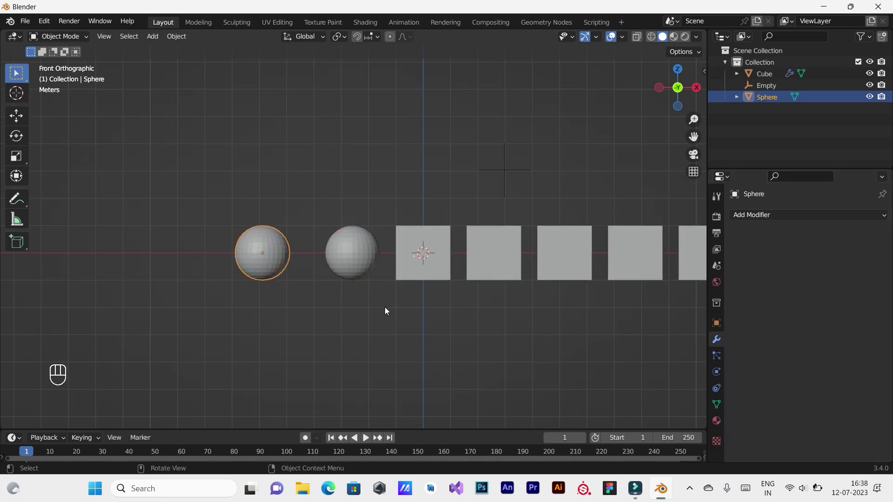
- Scale the sphere mesh down in Edit Mode so both caps become small balls, then reselect the cube
key(Tab)
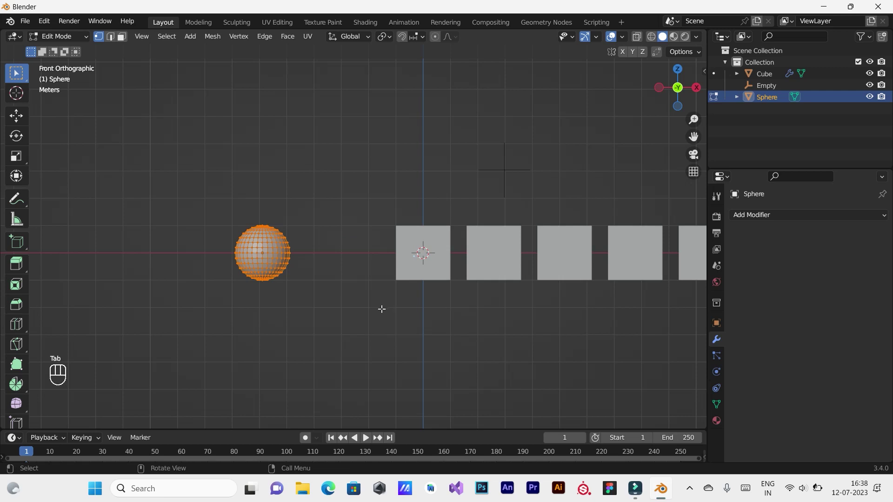
key(s)
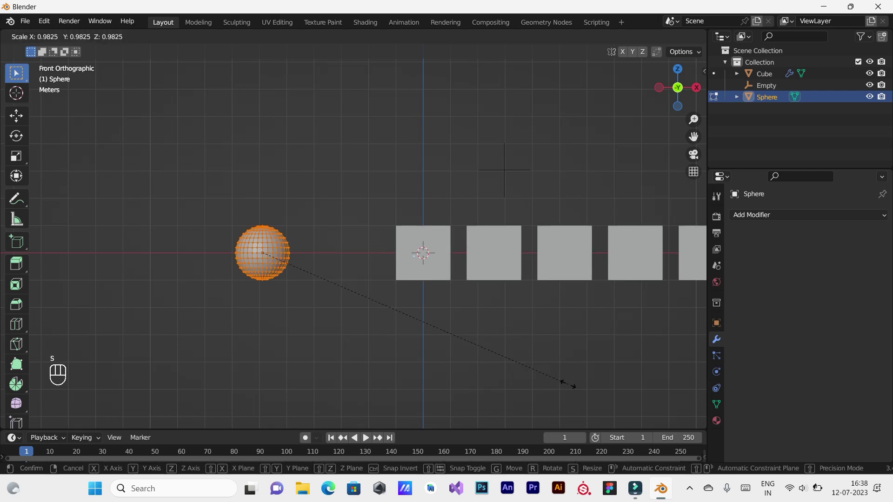
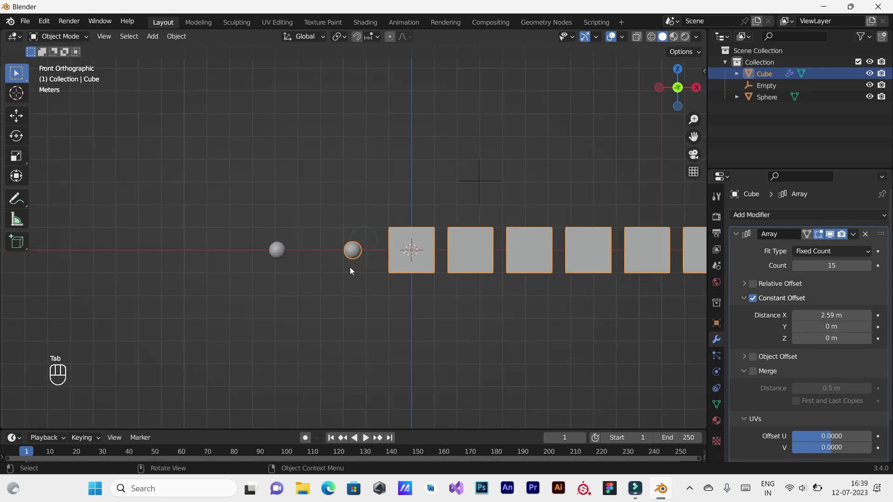
middle_click(342, 294)
click(312, 290)
drag(298, 287, 255, 290)
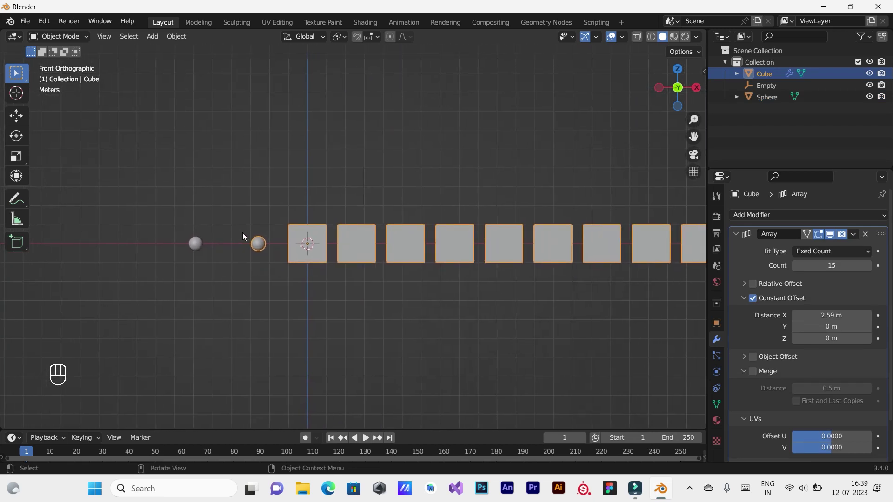
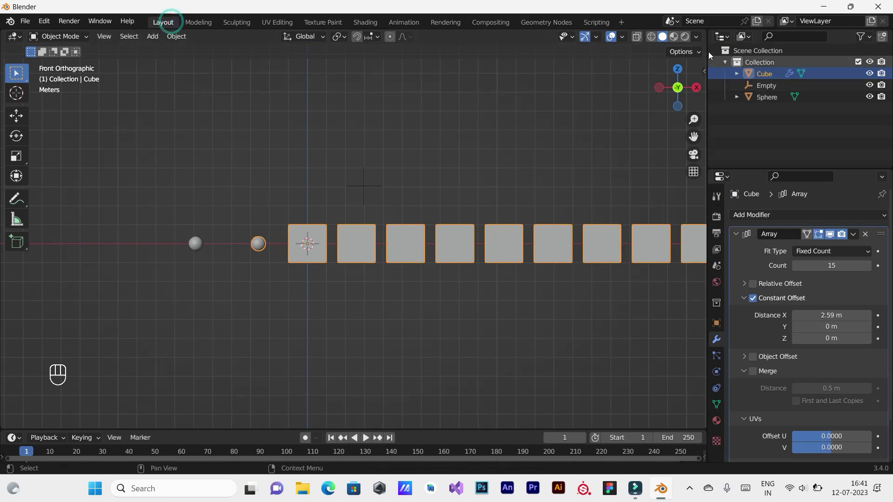
- Show the cube row in Material Preview with its checker material
drag(678, 40, 515, 314)
drag(487, 303, 456, 292)
middle_click(455, 292)
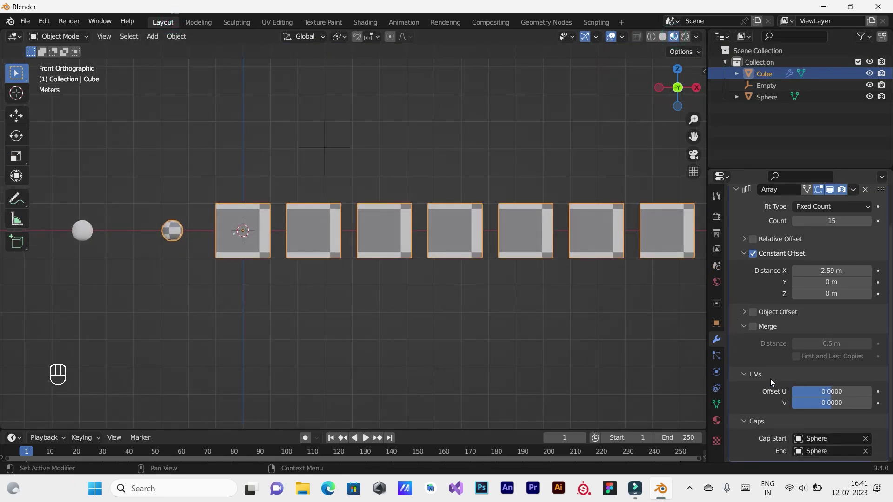
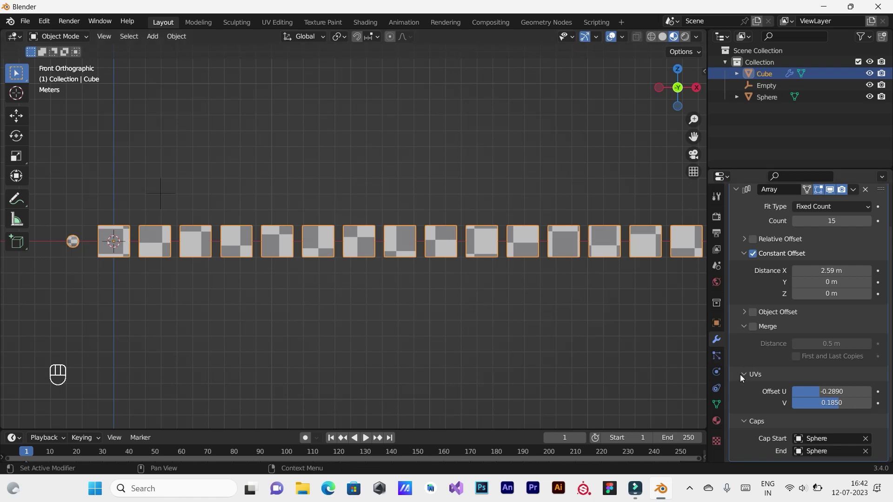
- Give the Array UVs offsets U -0.289 and V 0.185 and collapse the UVs panel
click(743, 378)
drag(745, 361, 745, 302)
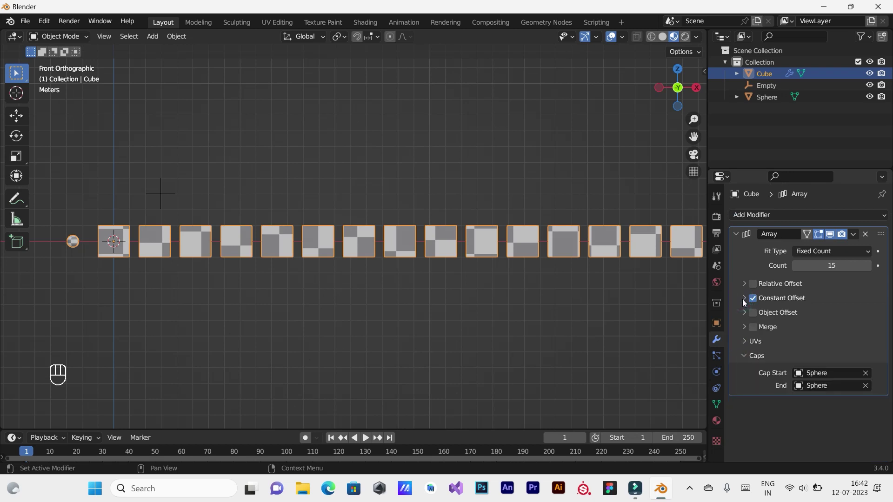
drag(763, 219, 493, 165)
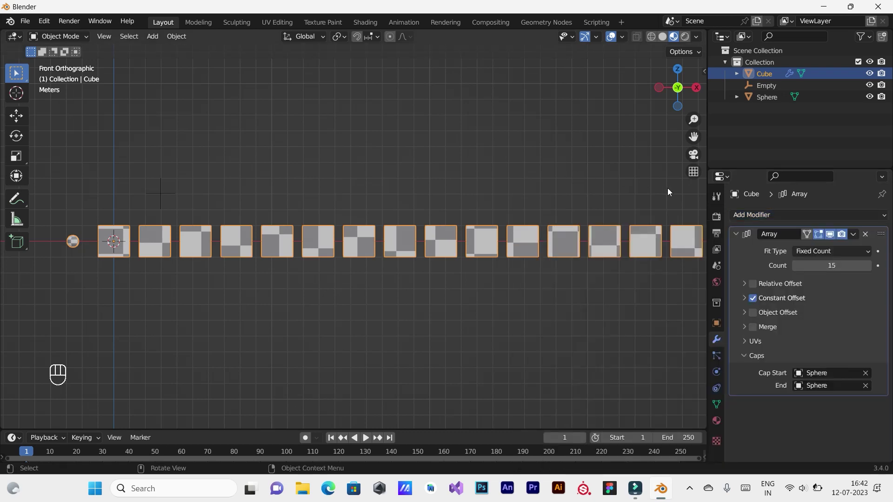